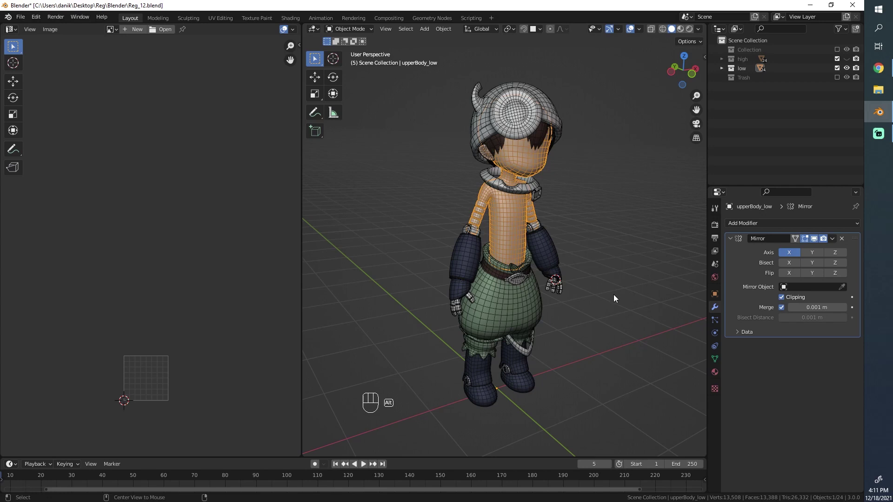
Deselect everything and orbit the low-poly character to inspect it from the side and front
key(alt+a)
drag(608, 301, 568, 303)
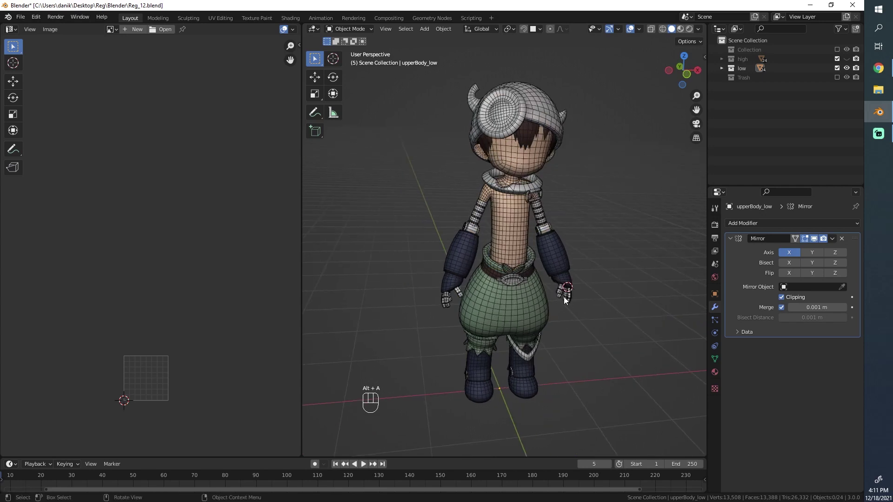
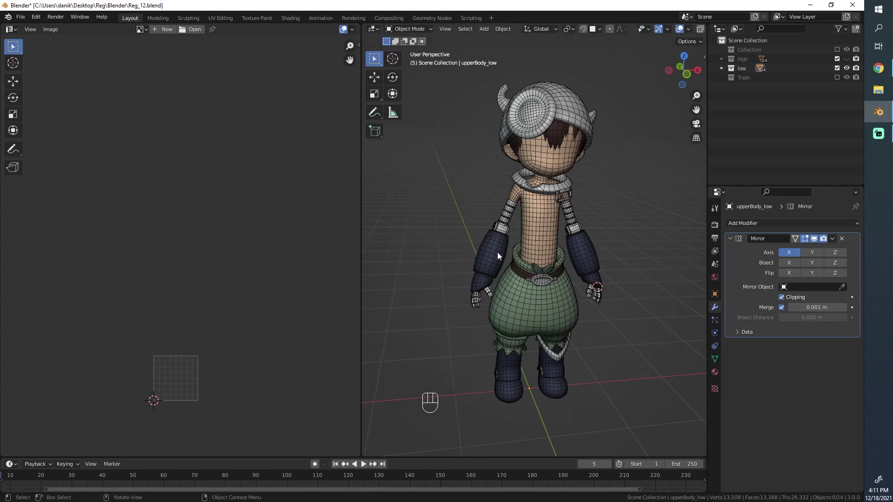
drag(546, 311, 588, 314)
key(alt+a)
drag(477, 280, 480, 267)
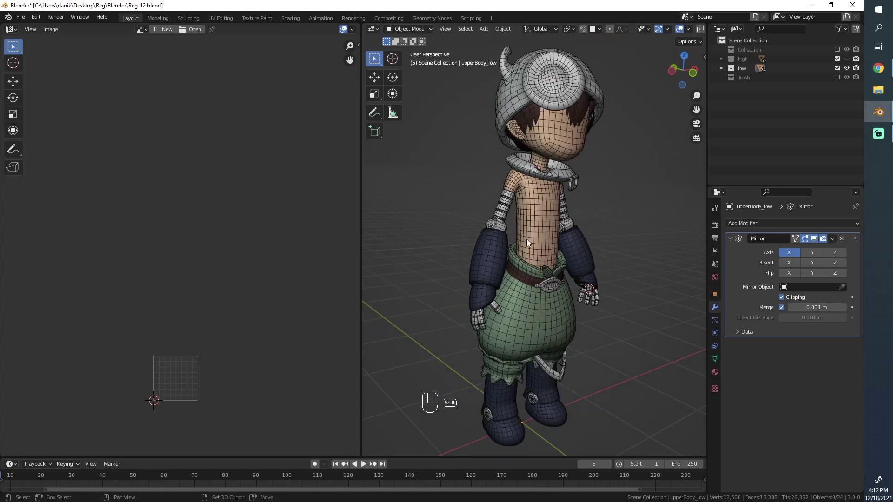
drag(528, 244, 519, 268)
middle_click(487, 264)
middle_click(477, 259)
middle_click(537, 271)
middle_click(628, 276)
drag(628, 273, 626, 285)
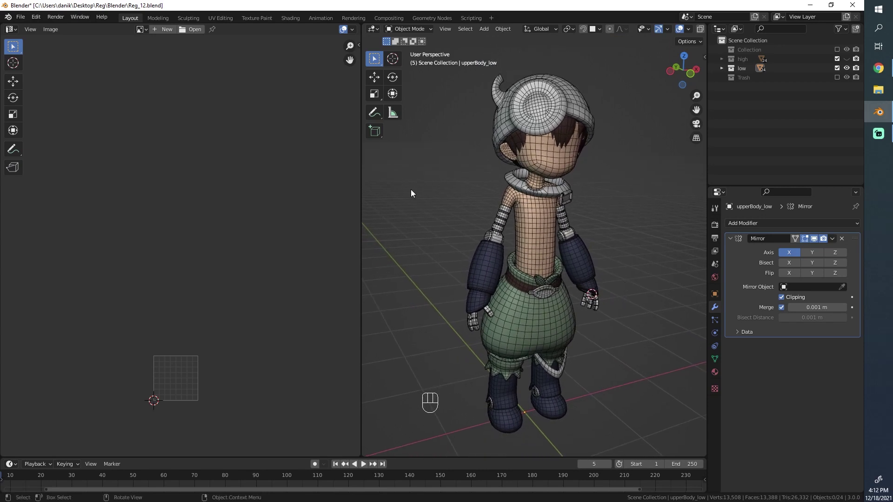
Toggle Edit Mode on upperBody_low to check its mesh, then select every piece of the character
key(Tab)
key(a)
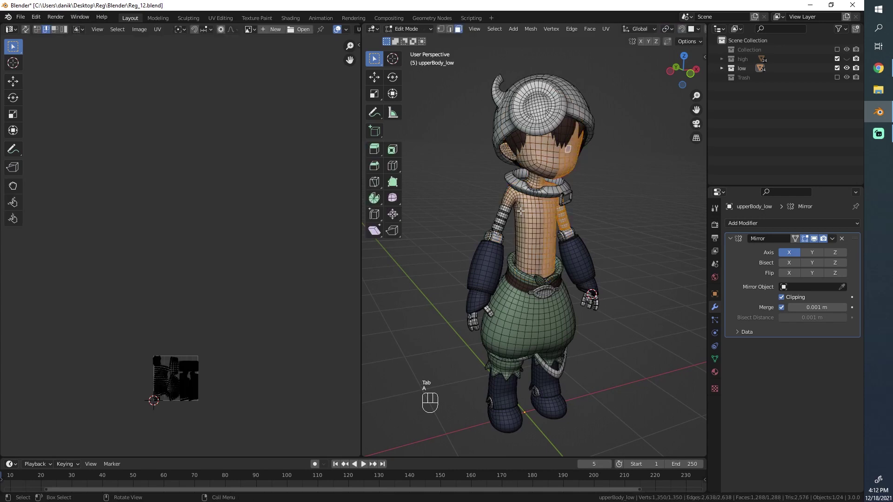
key(Tab)
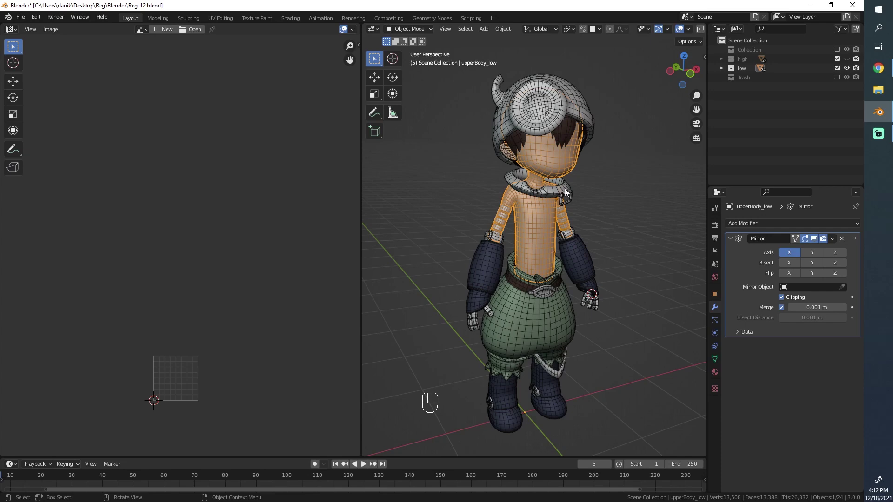
key(Tab)
key(Tab)
key(alt+a)
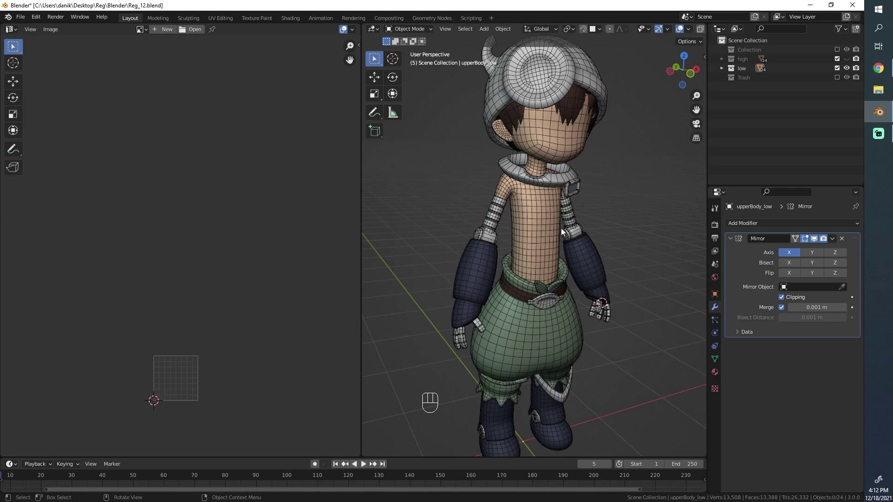
key(a)
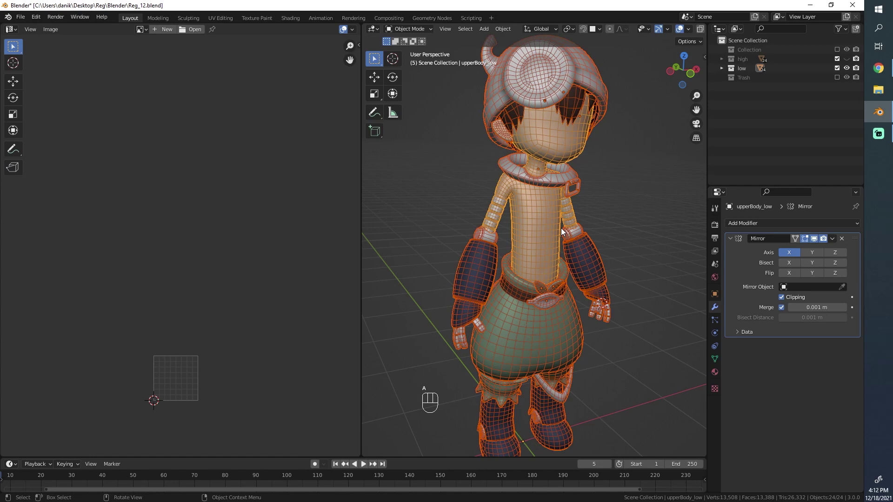
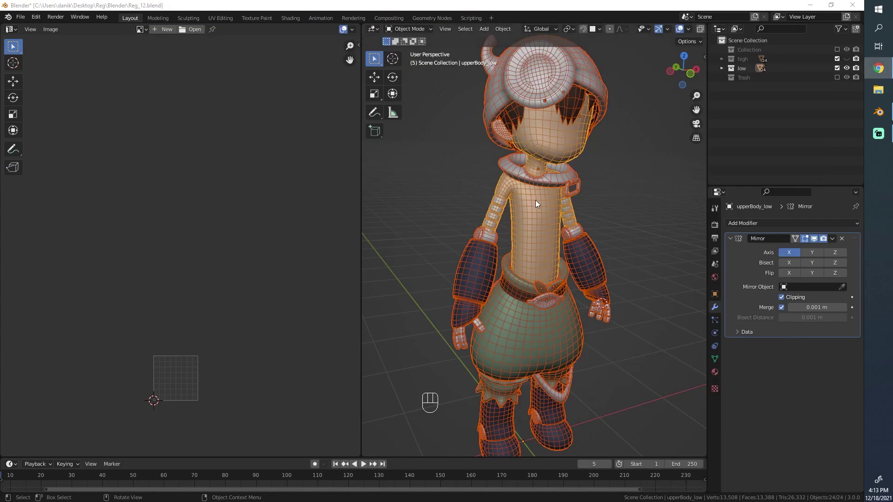
Select only upperBody_low and briefly check its mesh in Edit Mode with everything selected
click(541, 219)
key(Tab)
key(a)
key(Tab)
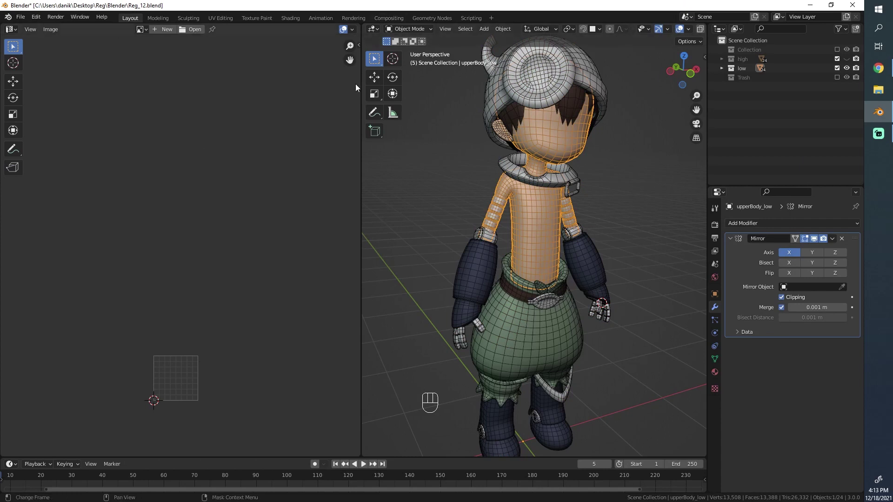
Show the UVPackmaster2 sidebar, select all low-poly pieces and enter multi-object Edit Mode
key(n)
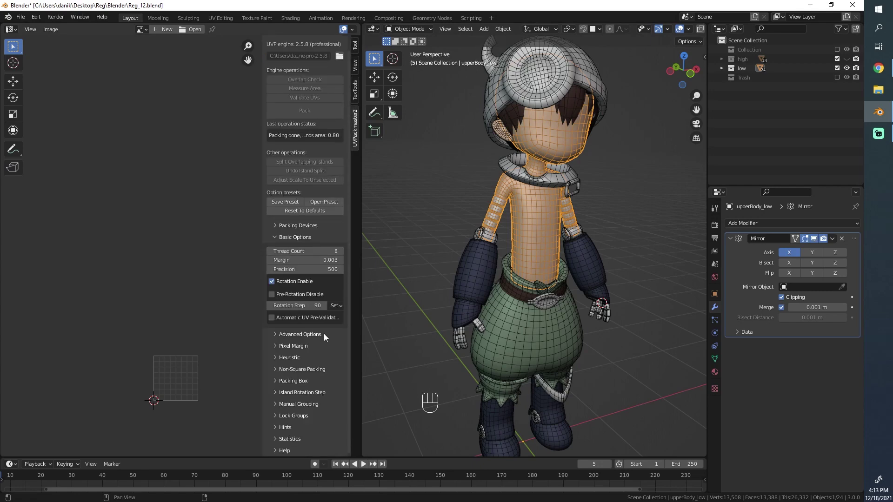
click(161, 237)
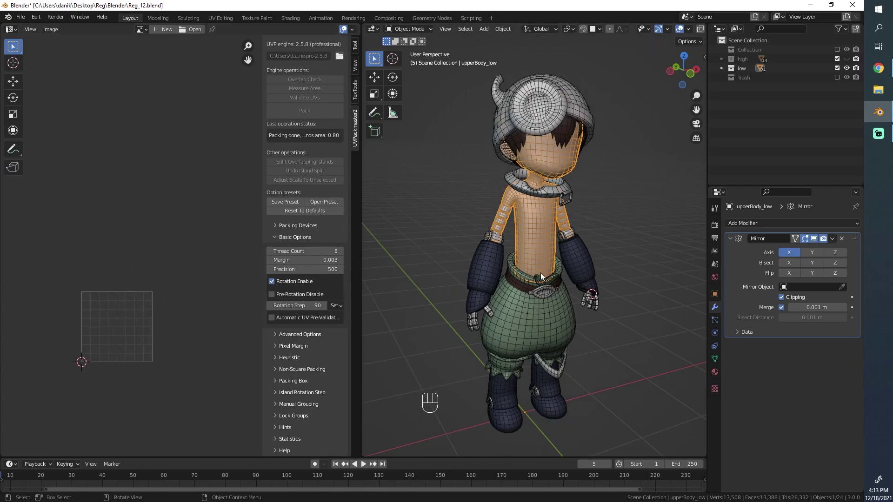
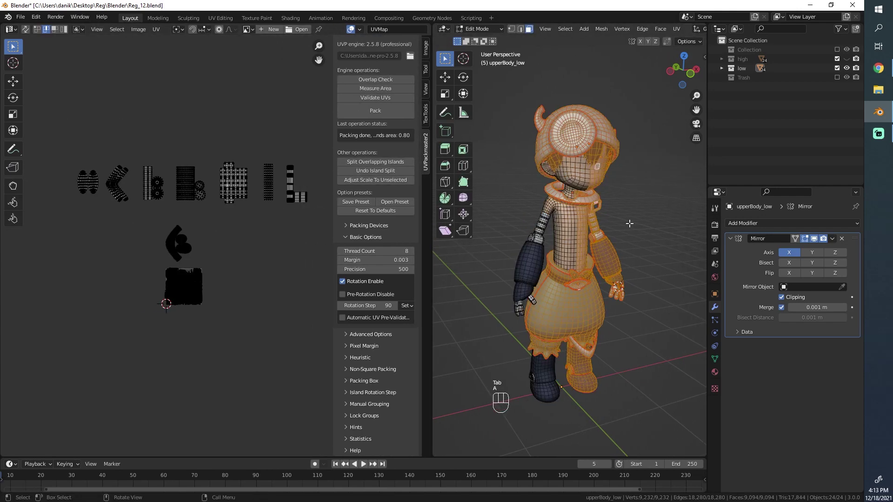
key(a)
key(Tab)
Grab and reposition the helmet's UV island, then return to Object Mode
key(Tab)
key(a)
key(g)
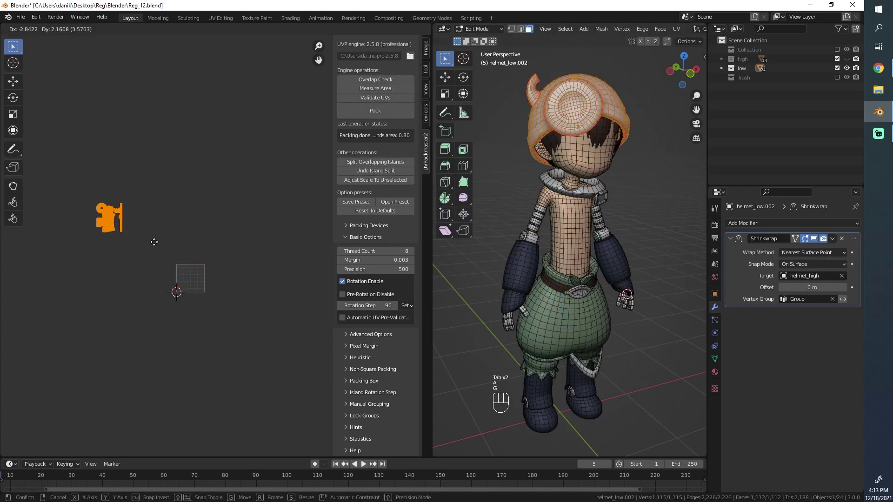
key(Tab)
click(577, 167)
key(Tab)
key(a)
key(g)
key(Tab)
Add the hair and further pieces to the selection, selecting and moving their UV islands
click(600, 134)
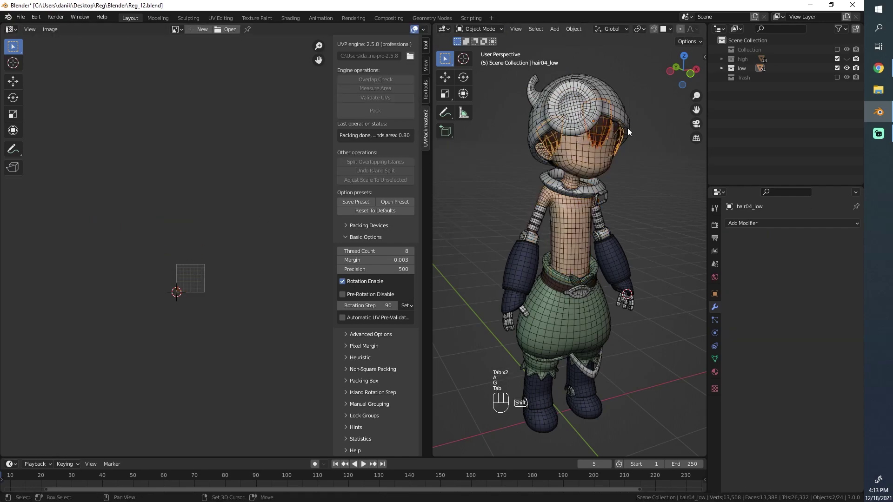
click(486, 190)
key(b)
key(Tab)
key(a)
key(g)
click(636, 226)
key(a)
key(Tab)
key(a)
key(Tab)
key(l)
key(g)
key(b)
key(g)
click(267, 219)
Cycle Edit Mode, select-all, grab and hide across the pieces, undoing a couple of moves
double_click(579, 82)
key(Tab)
key(a)
key(Tab)
key(h)
key(h)
key(Tab)
key(h)
key(Tab)
key(a)
key(g)
key(h)
key(Tab)
key(a)
key(g)
key(Tab)
key(a)
key(h)
key(a)
key(g)
key(Tab)
key(a)
key(Tab)
key(Tab)
key(Tab)
key(h)
key(ctrl+z)
key(ctrl+z)
key(g)
key(Tab)
key(h)
key(h)
Continue hiding and moving islands per piece, then edit all selected pieces together in the UV editor
drag(573, 216, 620, 241)
key(h)
key(Tab)
key(a)
key(g)
key(Tab)
key(h)
key(a)
key(g)
key(h)
key(Tab)
key(h)
key(Tab)
key(a)
key(g)
key(Tab)
key(h)
key(Tab)
key(a)
key(g)
key(Tab)
key(h)
key(a)
key(Tab)
key(Tab)
key(alt+a)
click(206, 321)
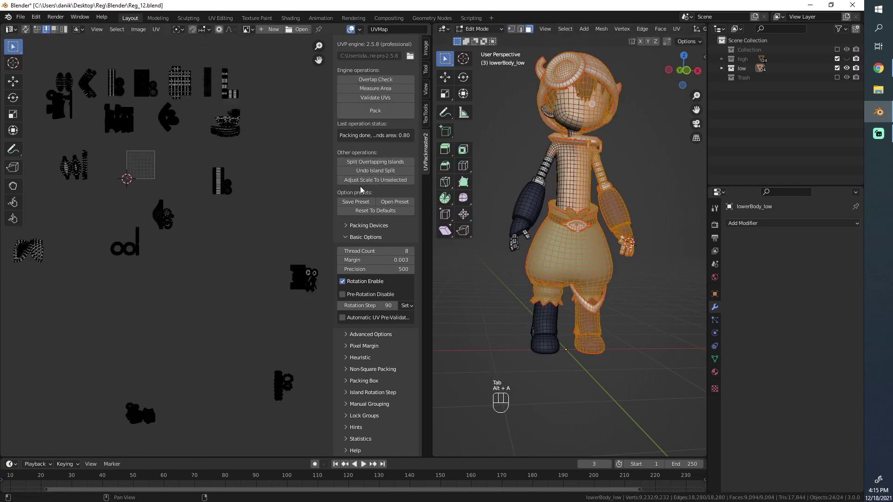
Pick several UV islands, including the large rectangular one, and move them to new positions
middle_click(147, 327)
middle_click(163, 196)
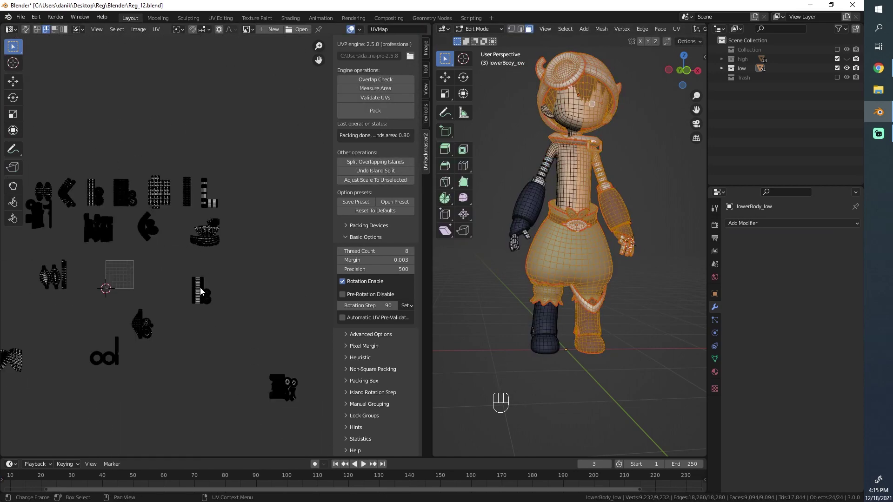
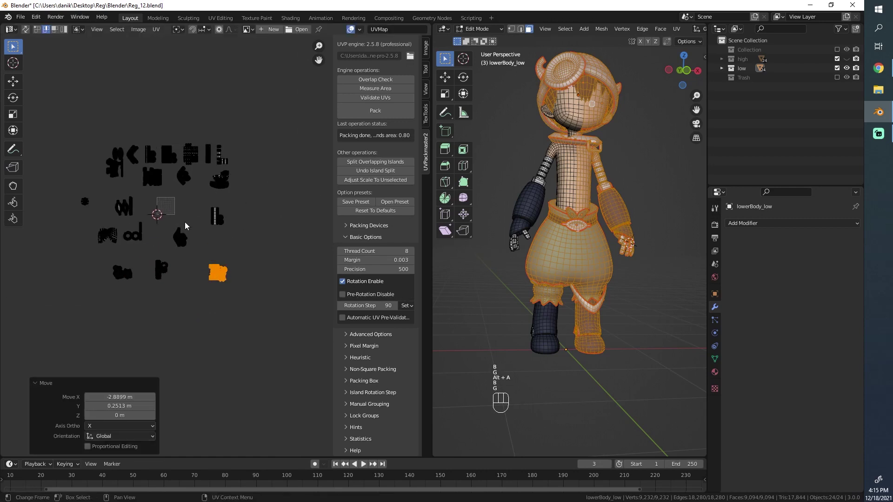
click(223, 286)
click(263, 230)
click(390, 82)
middle_click(261, 346)
middle_click(245, 237)
key(alt+a)
key(l)
key(g)
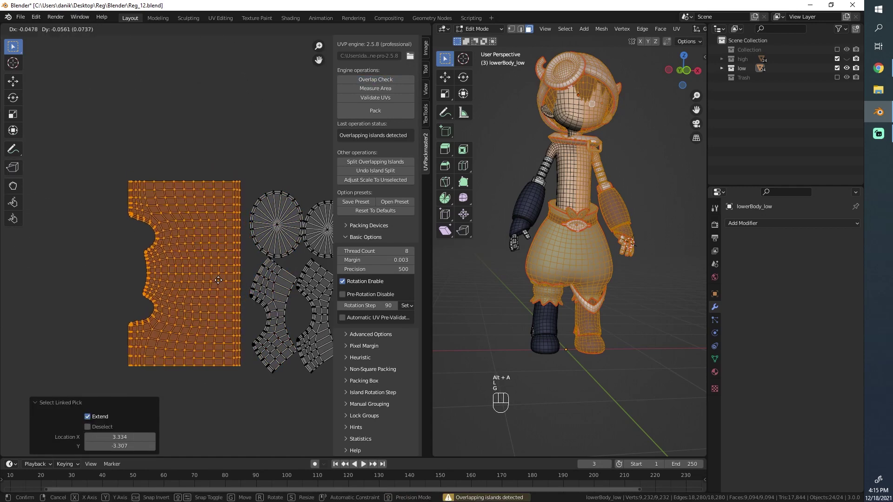
key(a)
click(207, 333)
Select the islands and run UVPackmaster2's Overlap Check, which reports overlapping islands
key(alt+a)
key(t)
click(347, 43)
key(a)
click(378, 94)
click(188, 213)
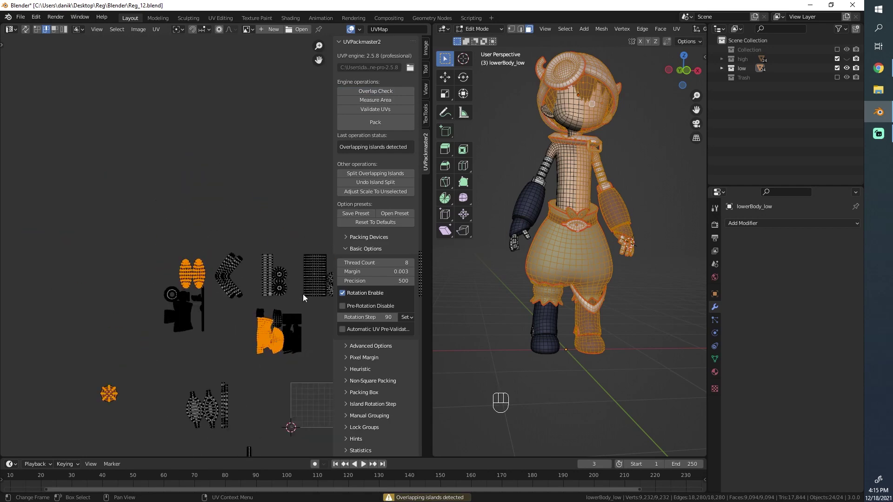
Scale down the two oval UV islands, then select all of the character's UV islands for packing
click(224, 304)
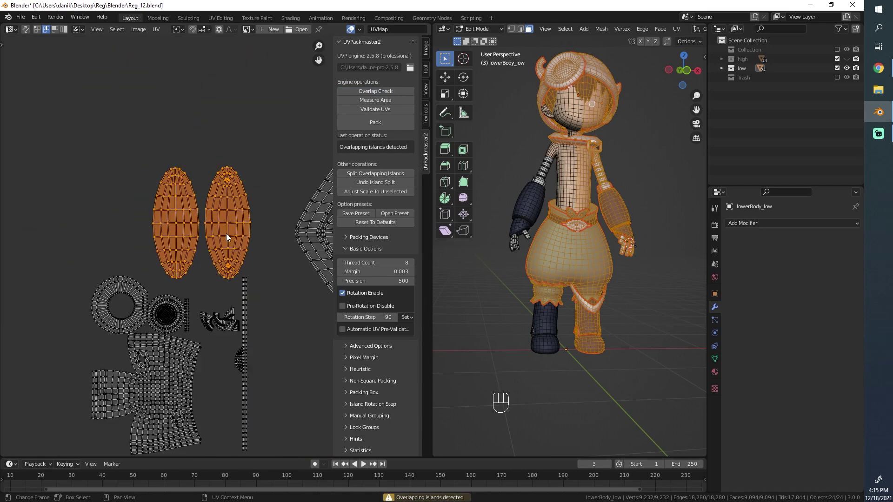
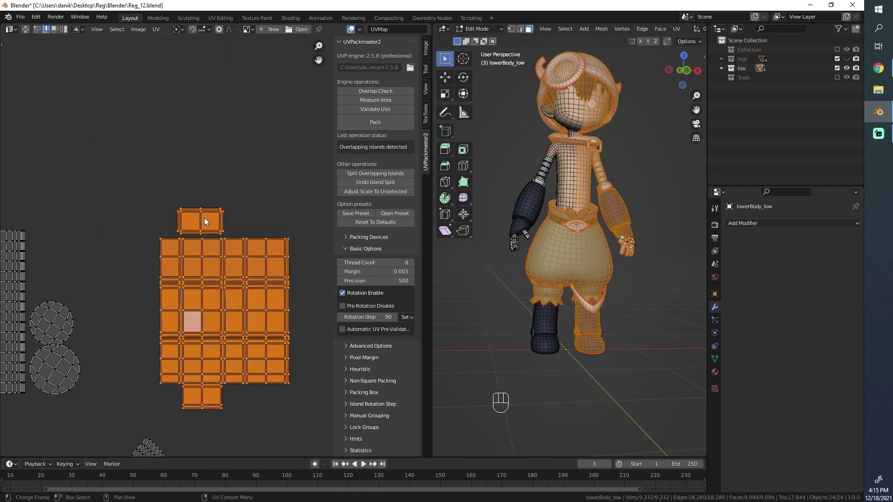
key(alt+a)
key(b)
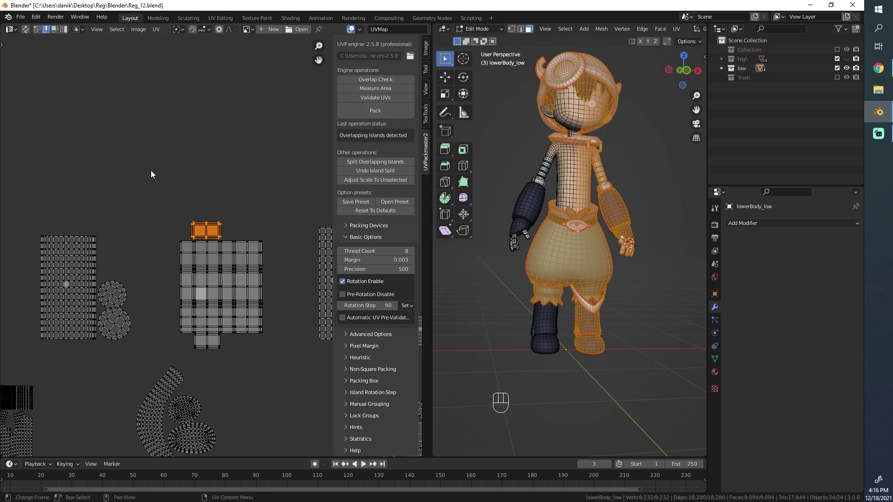
middle_click(174, 237)
key(a)
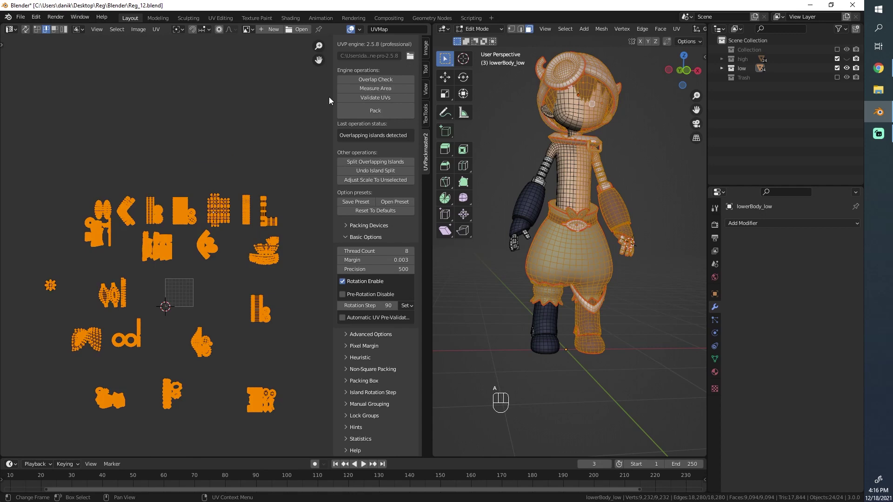
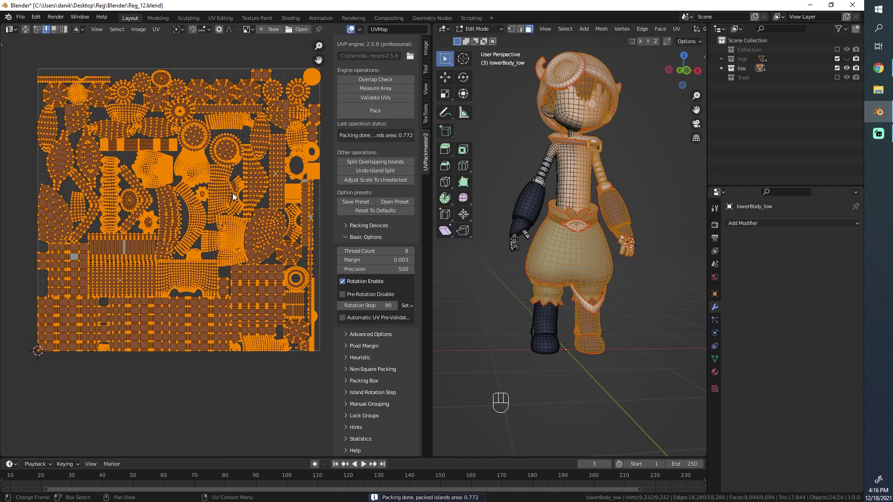
key(ctrl+z)
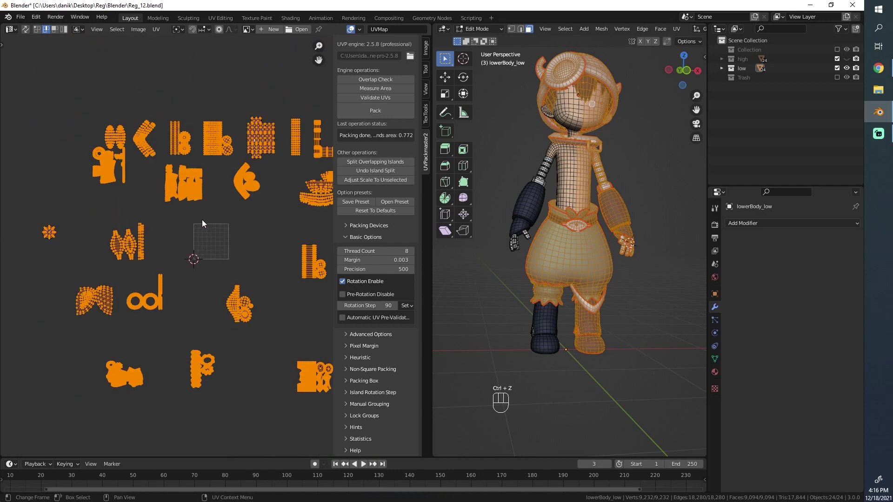
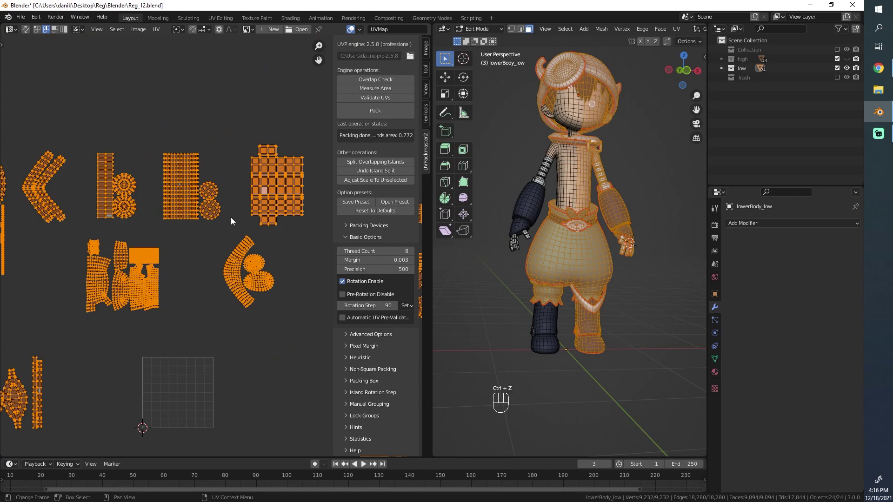
click(87, 317)
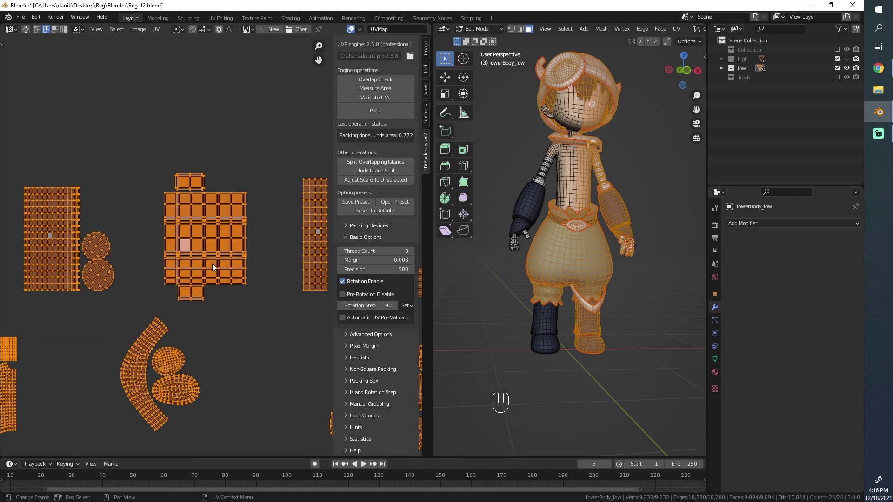
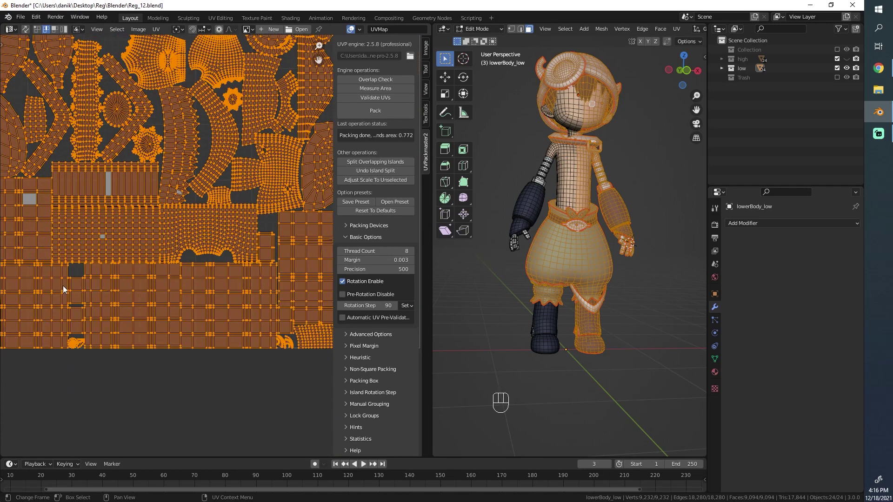
Deselect the UVs, pick one whole finger island and slide it vertically into a new position
key(ctrl+shift+z)
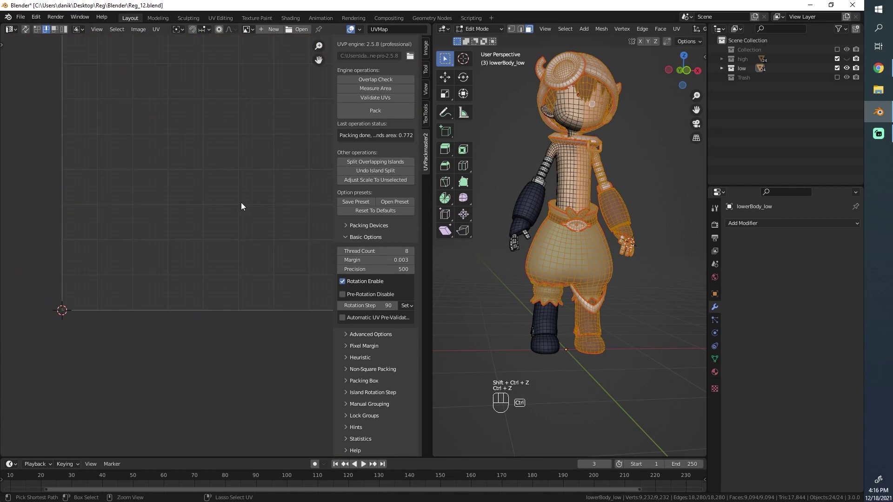
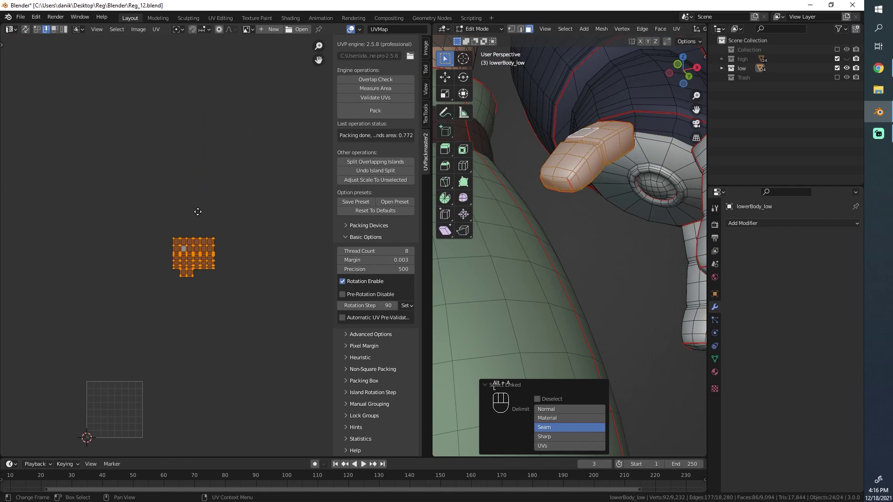
key(g)
key(a)
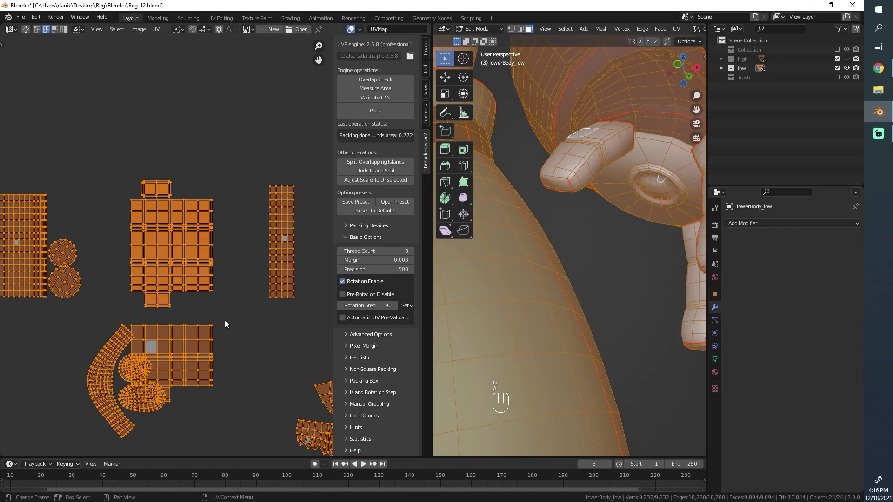
key(alt+a)
key(l)
key(g)
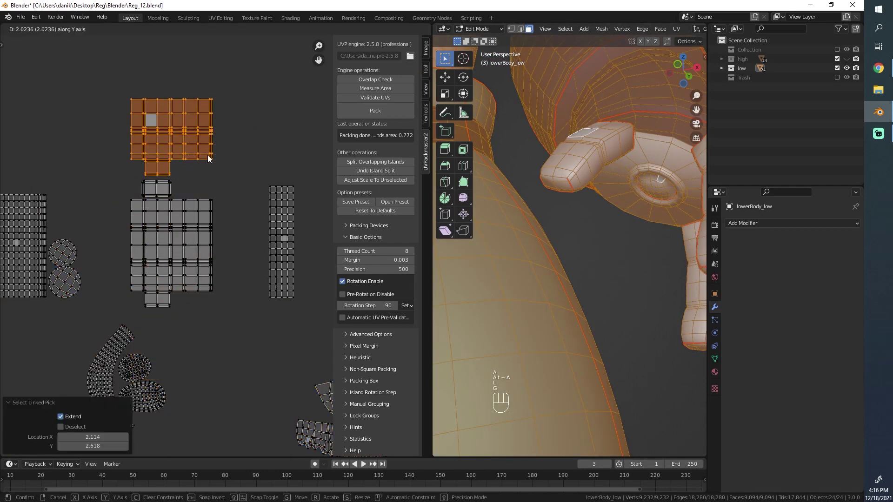
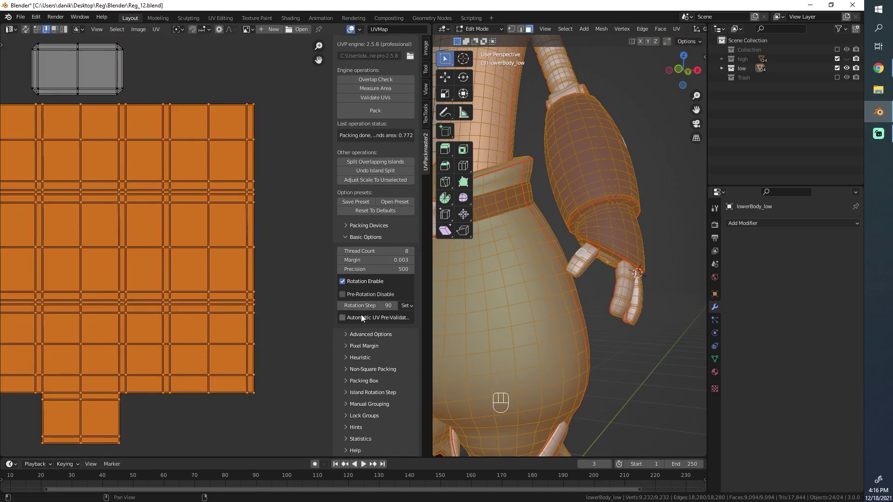
click(358, 418)
click(364, 364)
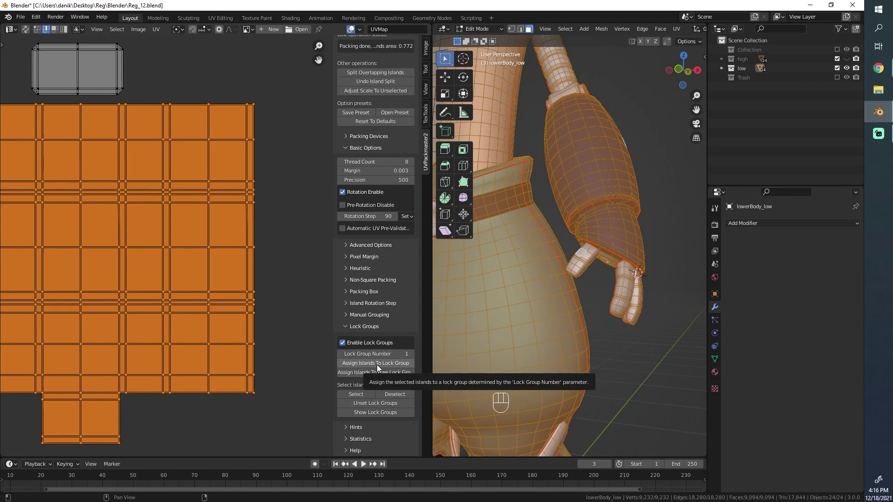
Reveal UVPackmaster2's Lock Groups settings, assign a selected island and display group numbers on the islands
click(378, 367)
middle_click(137, 267)
click(219, 242)
key(alt+a)
key(b)
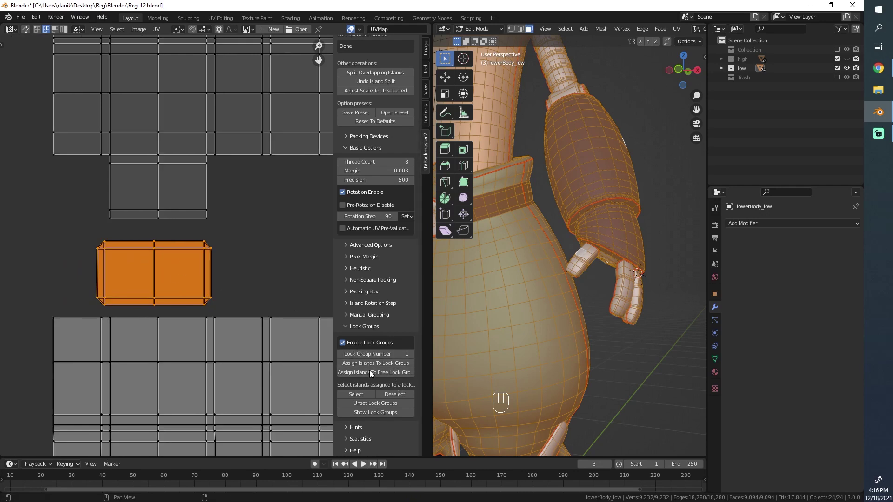
click(374, 368)
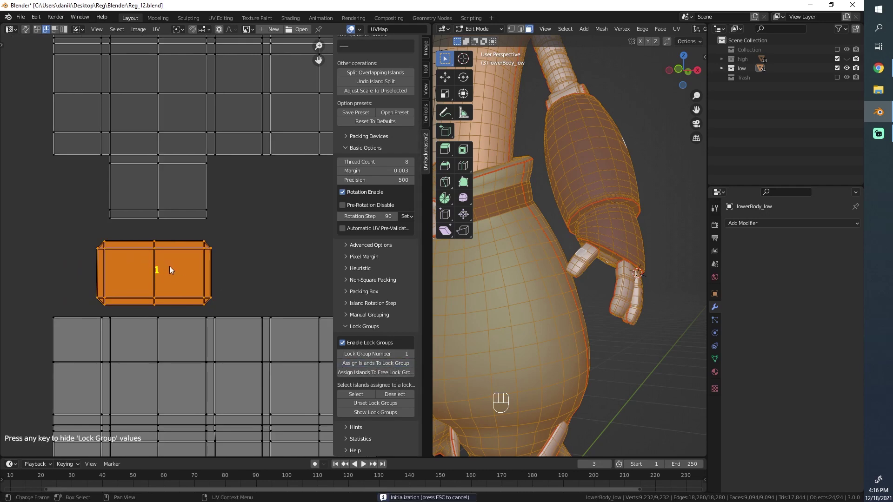
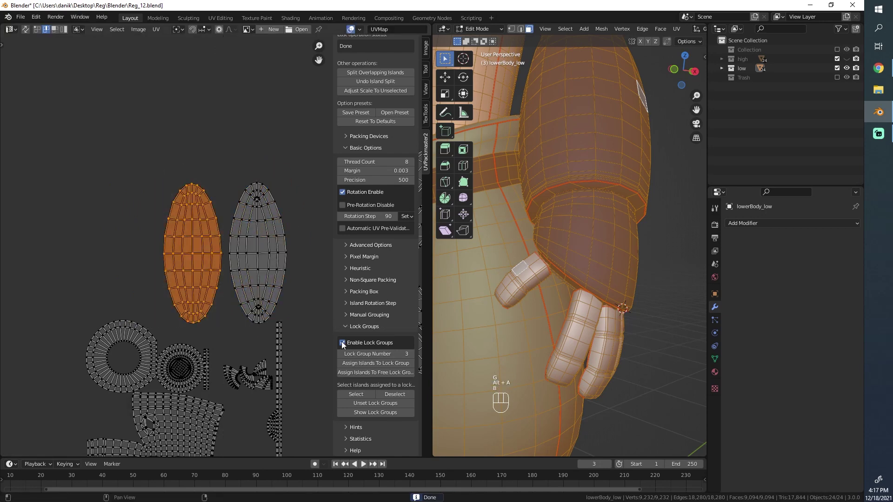
Select the left oval island with linked and circle select, adding its tip and remaining points for its lock group
click(409, 365)
key(alt+a)
key(l)
key(l)
key(l)
key(g)
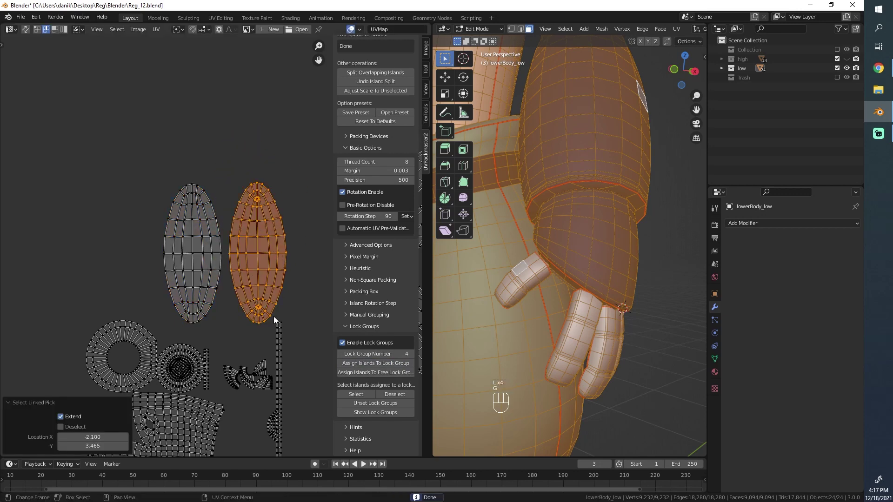
key(c)
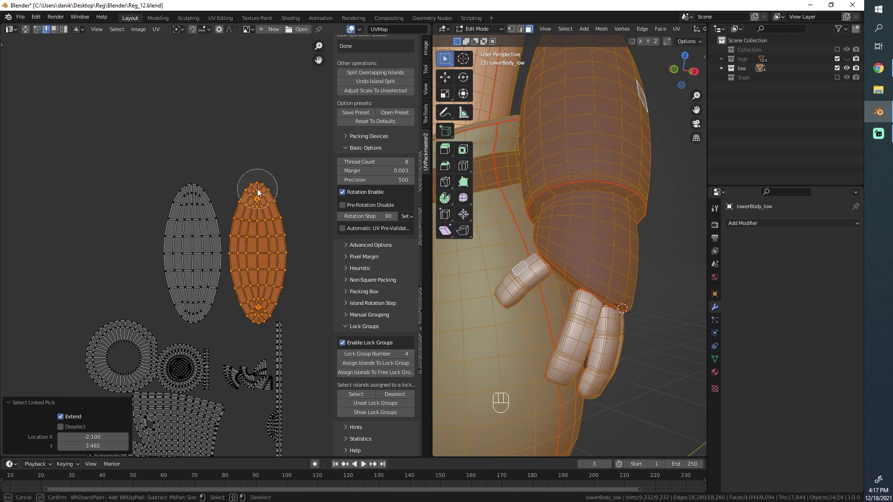
click(414, 356)
click(410, 365)
Enable lock groups, hop through Object Mode and back into Edit Mode with all islands shown
key(Tab)
key(Tab)
key(a)
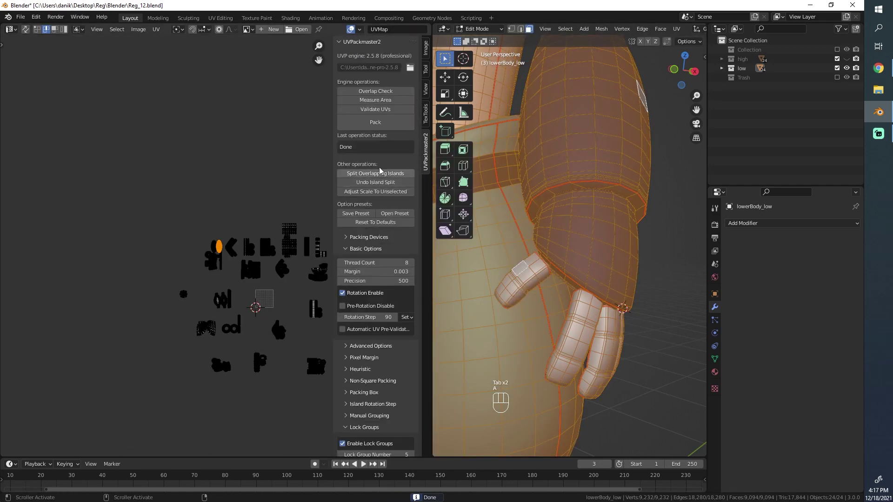
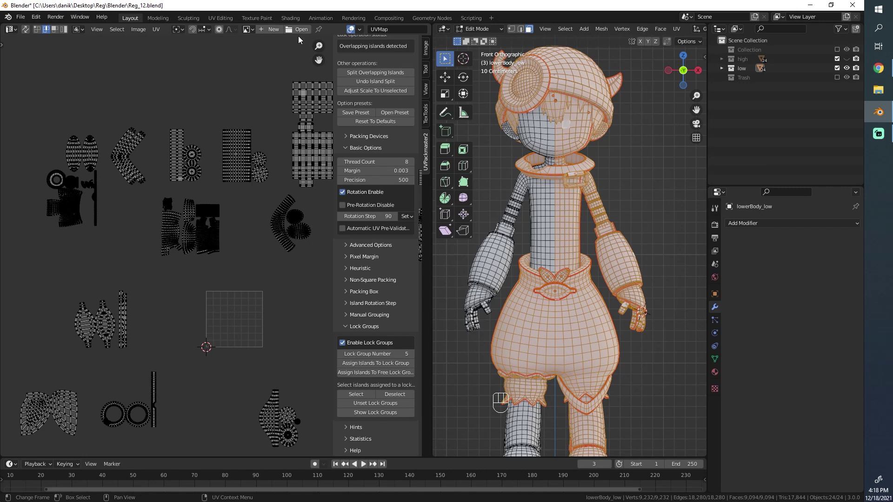
Create a new 1024 px UV-grid image named Test and return the character to Object Mode
drag(271, 32, 276, 126)
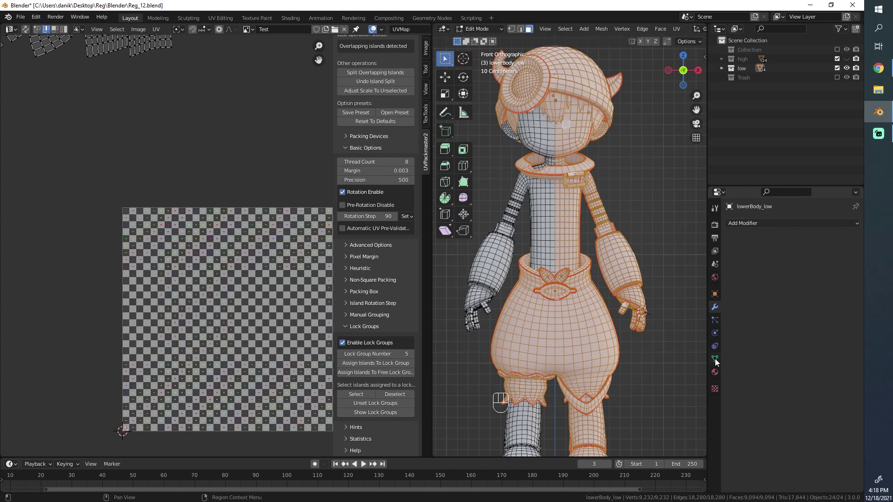
key(Tab)
drag(599, 156, 597, 144)
middle_click(597, 152)
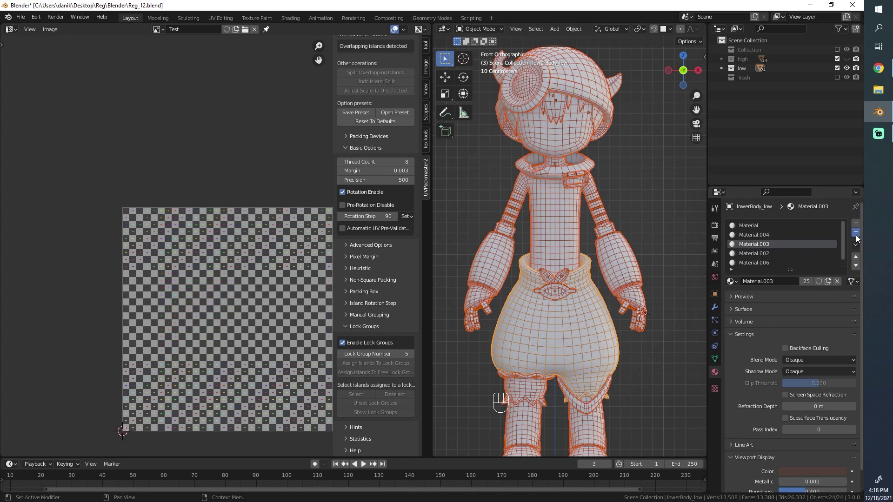
Remove the material slots from the lower body and detail parts, hiding each piece once stripped
double_click(858, 238)
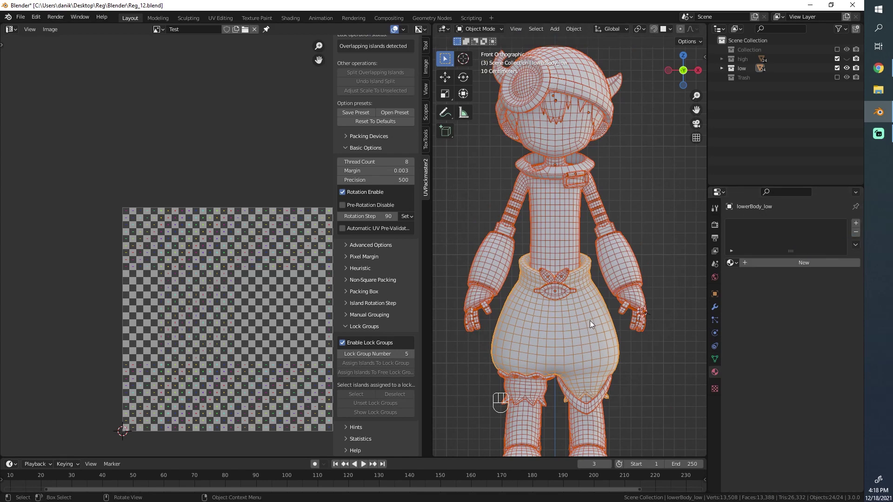
click(599, 321)
click(599, 318)
key(h)
click(584, 296)
key(h)
click(559, 278)
right_click(862, 236)
right_click(862, 235)
double_click(862, 235)
right_click(862, 236)
click(861, 234)
double_click(861, 234)
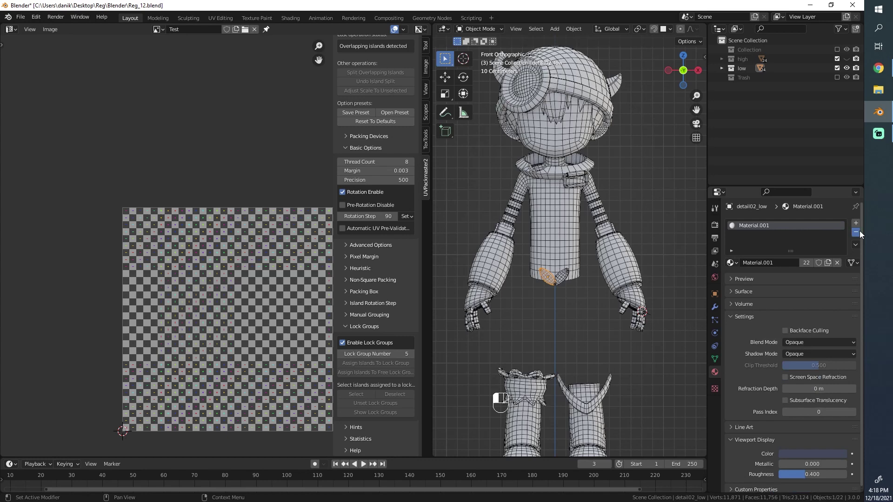
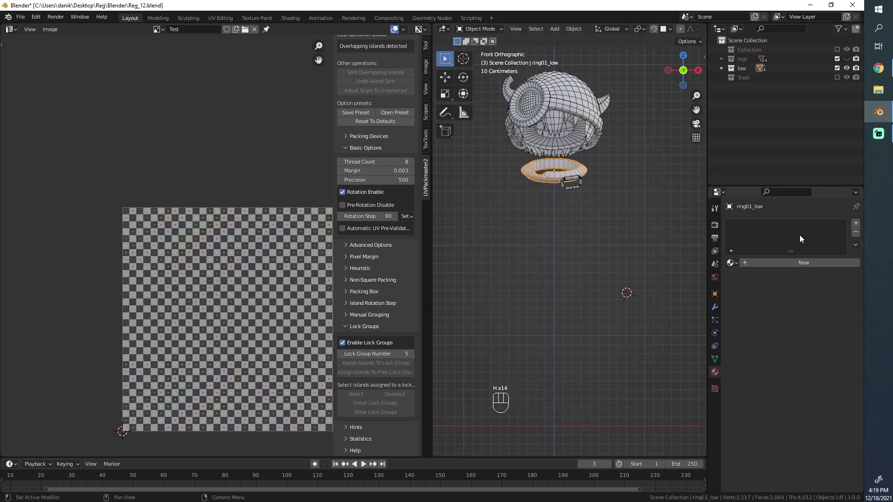
Work through the next low-poly pieces, deleting each one's material slot and hiding it
key(h)
click(569, 182)
key(h)
click(556, 132)
click(856, 235)
key(h)
click(577, 120)
click(857, 237)
key(h)
click(571, 157)
click(856, 234)
Strip the material slots from the remaining low-poly pieces the same way until all are clean
key(h)
click(588, 136)
click(854, 234)
key(h)
click(522, 138)
click(856, 236)
double_click(855, 235)
key(h)
click(570, 118)
double_click(855, 238)
key(h)
Unhide everything, give upperBody_low a new material renamed Preview, select all low parts and call up Ctrl+L link options
key(alt+h)
key(alt+a)
click(564, 195)
click(789, 262)
drag(774, 262, 727, 243)
key(a)
key(ctrl+l)
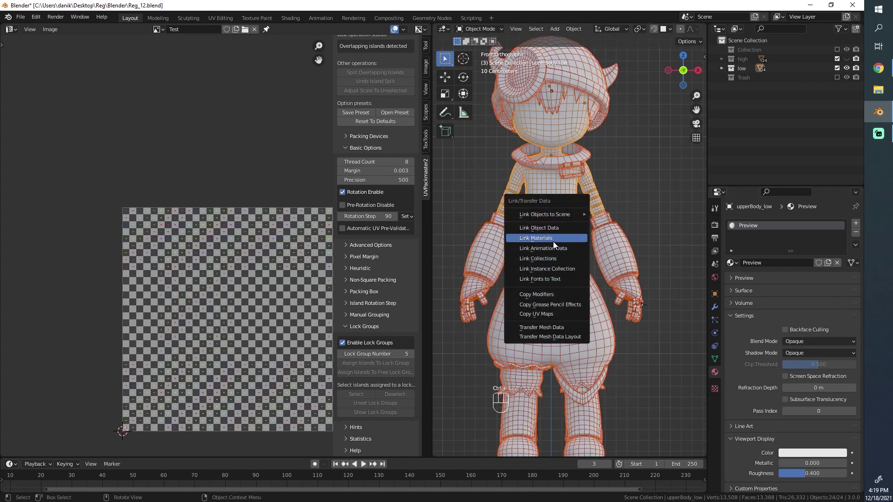
Link the Preview material to all selected parts and set its Base Color to an Image Texture using the Test image
key(alt+a)
click(570, 297)
click(496, 265)
click(603, 218)
click(570, 213)
click(736, 288)
drag(785, 342, 610, 404)
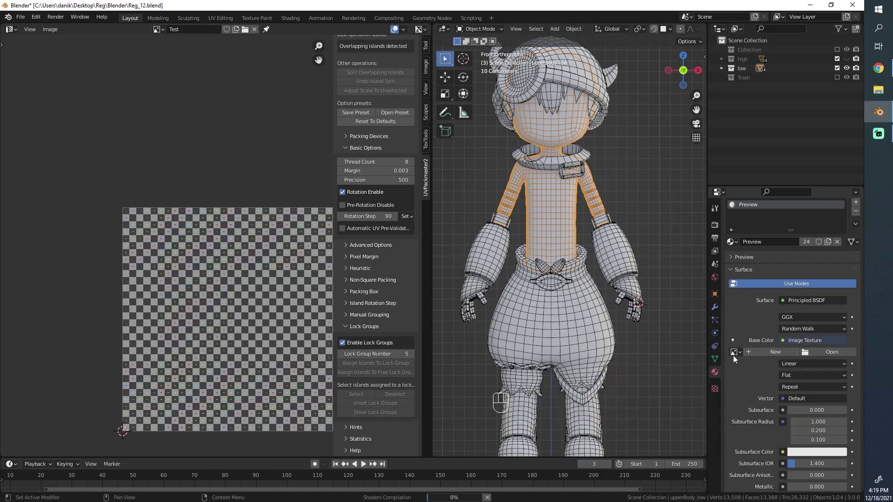
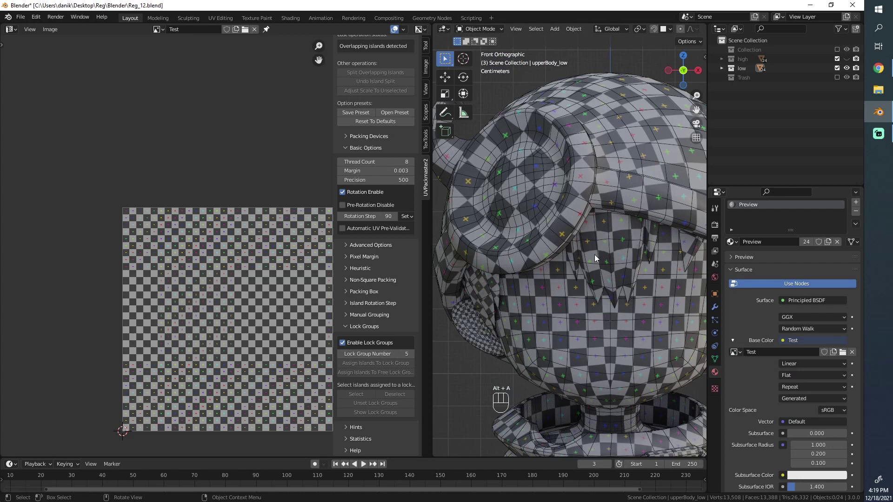
Zoom in to check the checker grid on the head and bring up the upper body's Object properties
drag(601, 269, 588, 234)
key(a)
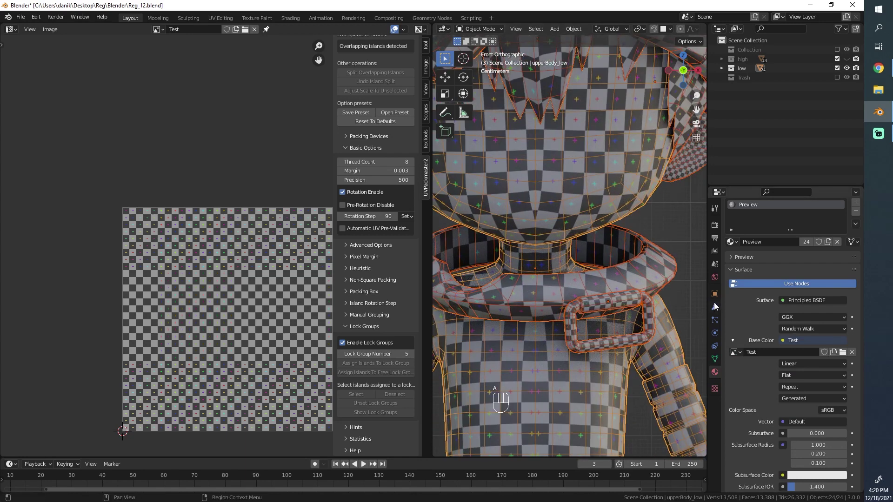
click(717, 296)
drag(540, 258, 530, 307)
drag(530, 307, 659, 332)
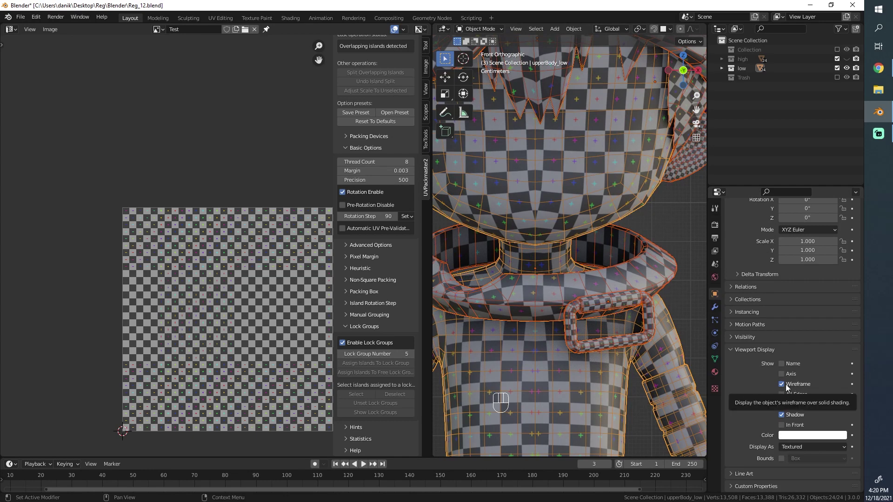
Untick the upper body's Wireframe viewport display and orbit around to view the whole checker-textured character
click(780, 388)
drag(781, 386, 752, 426)
middle_click(584, 274)
key(alt+a)
drag(562, 250, 607, 256)
drag(607, 257, 607, 261)
drag(590, 253, 593, 203)
middle_click(627, 257)
middle_click(534, 254)
Pick the upper body and enter Edit Mode with its whole mesh selected
click(546, 266)
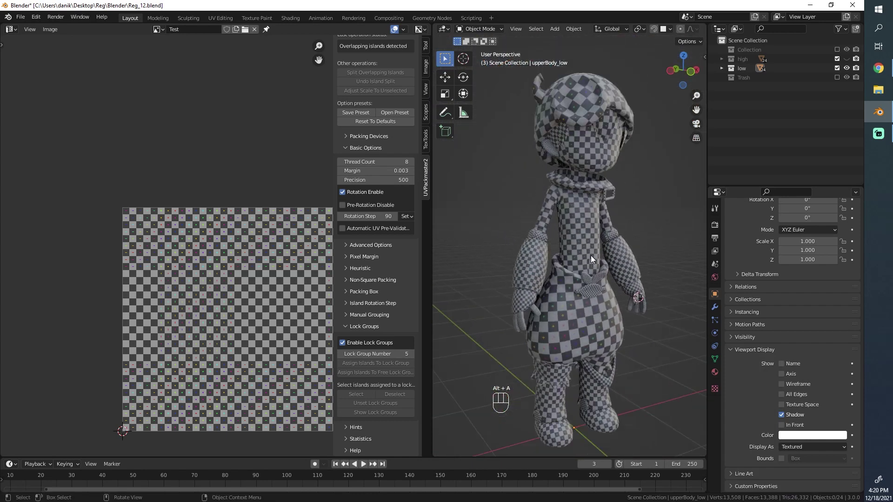
click(592, 258)
key(a)
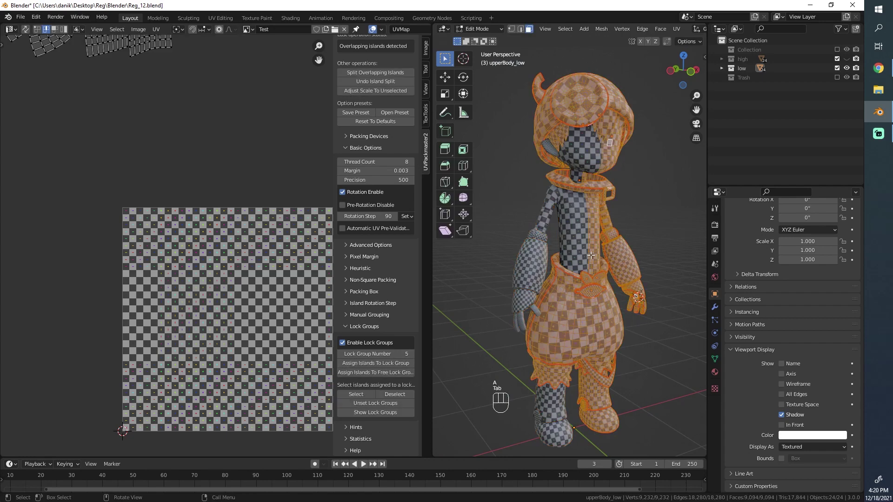
key(Tab)
click(124, 186)
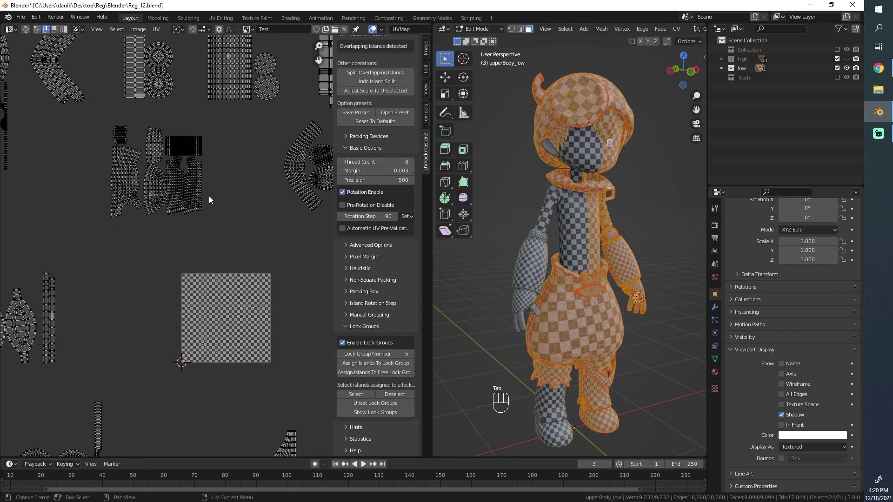
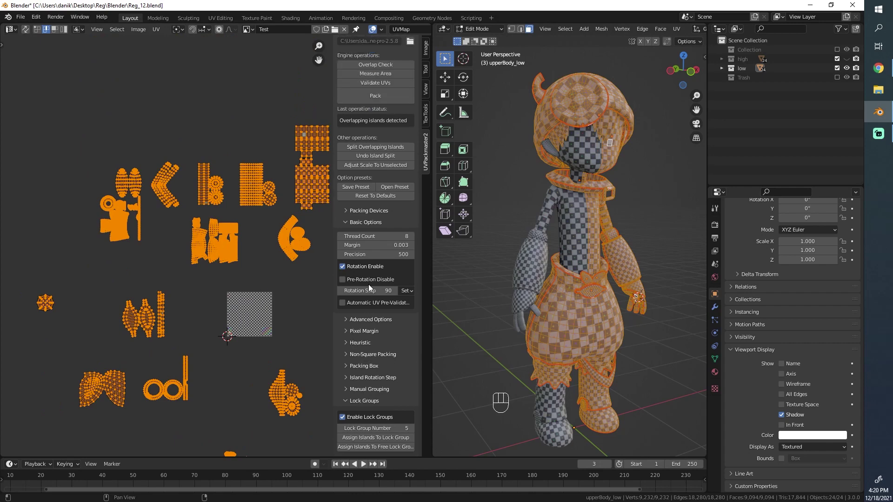
click(368, 330)
click(370, 360)
click(359, 375)
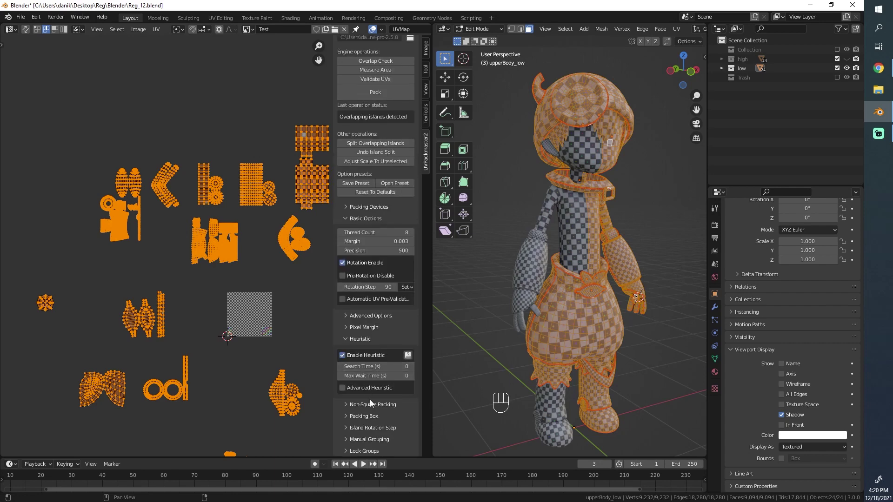
click(374, 394)
click(373, 390)
key(a)
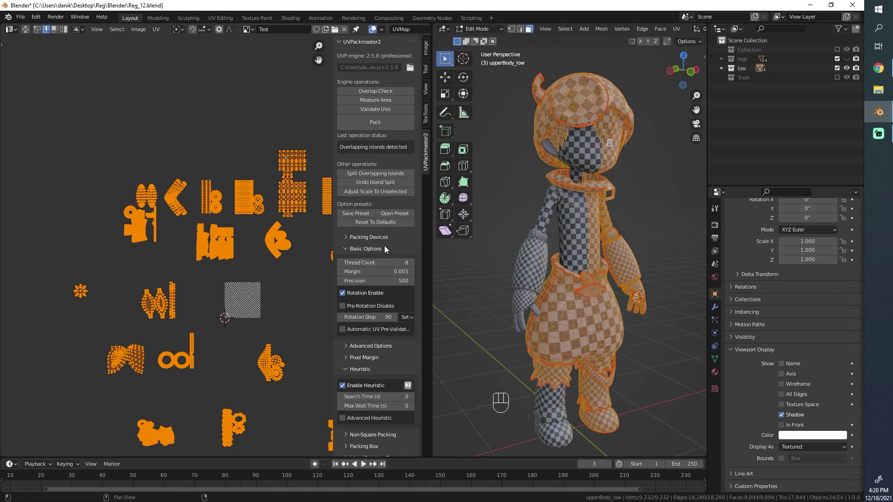
click(369, 250)
click(368, 253)
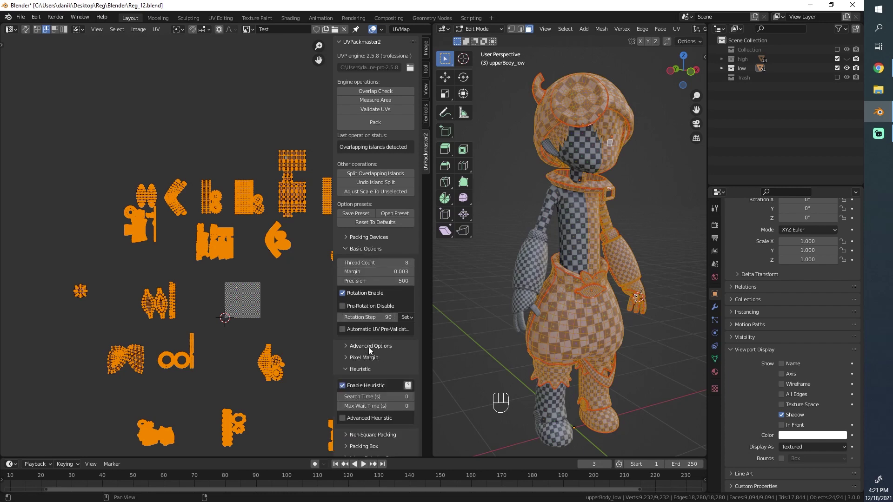
click(370, 347)
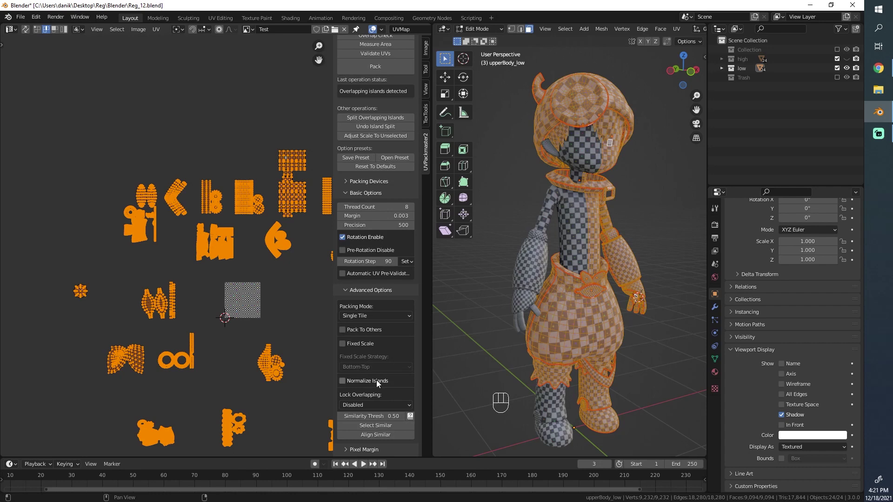
click(378, 382)
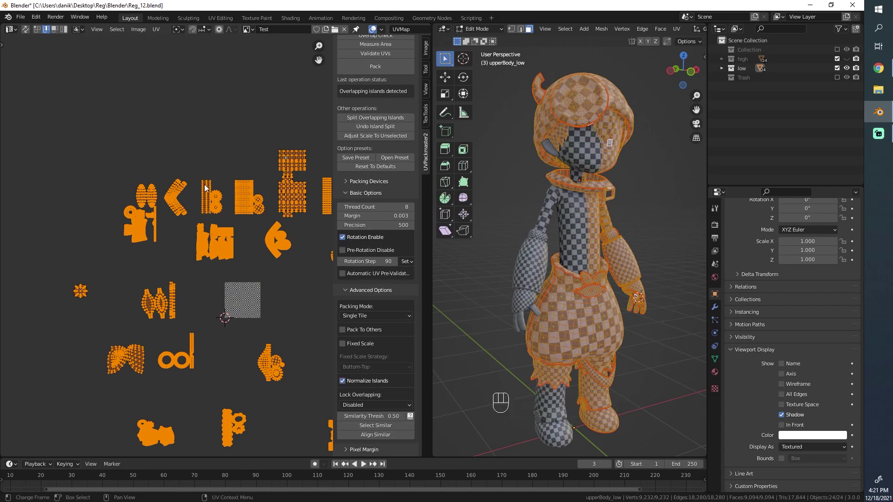
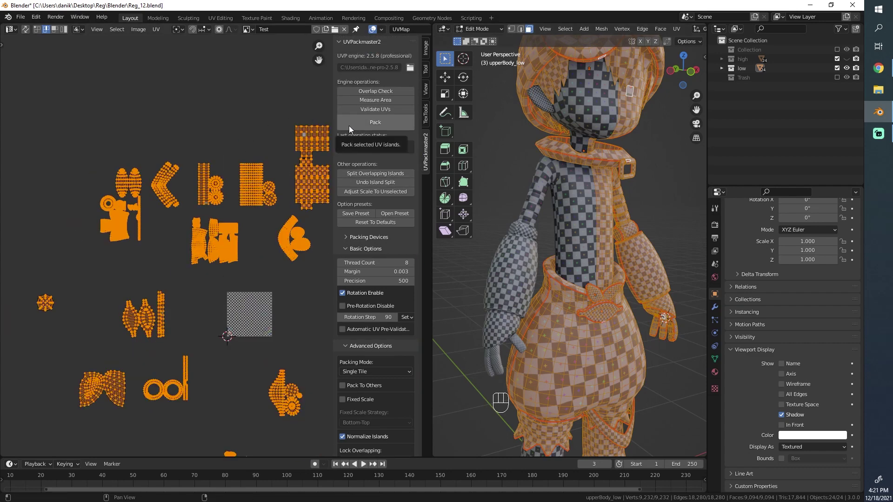
Run Pack in UVPackmaster2 on the upper body's UV islands, reaching a packed area around 0.834
drag(352, 128, 570, 367)
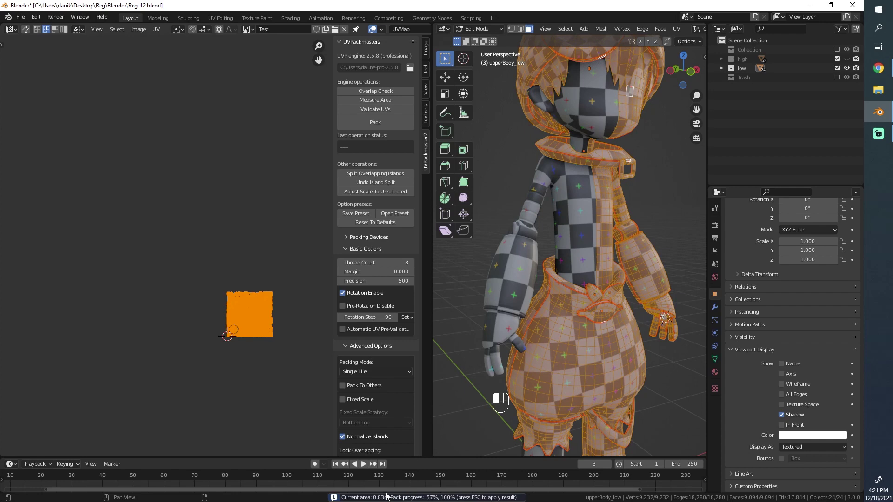
click(450, 422)
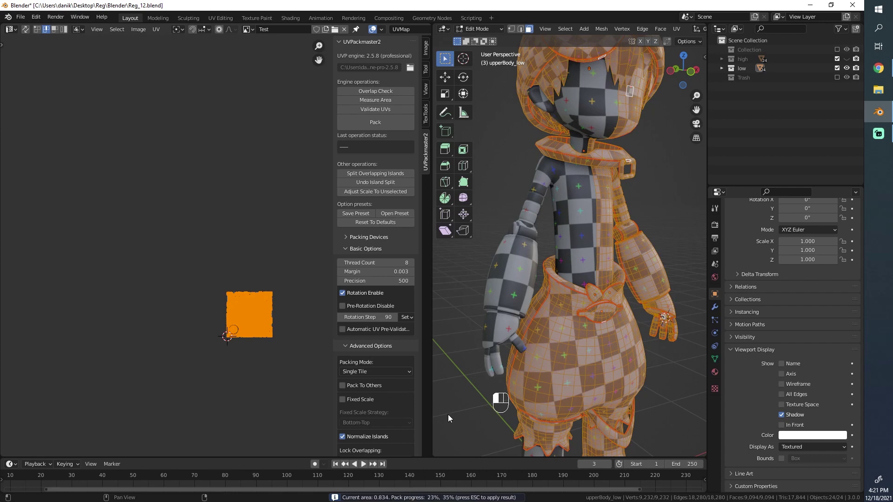
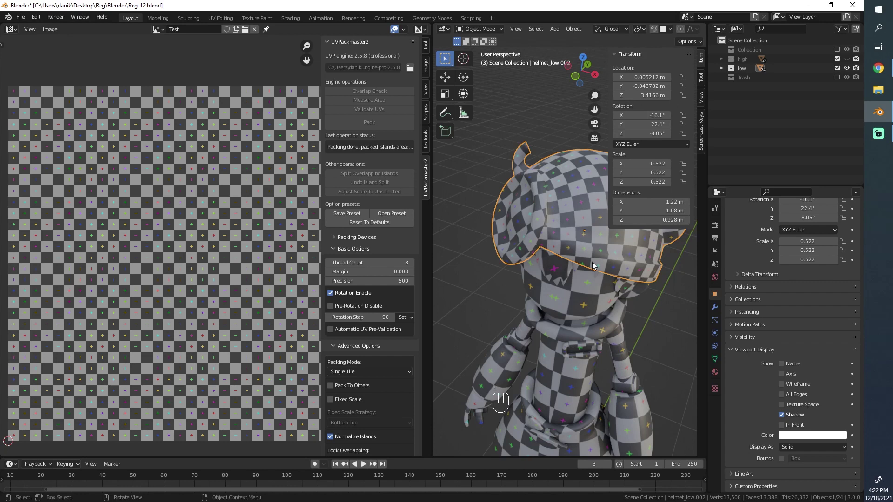
Back in Object Mode, select all the low-poly pieces and face the character from the front
click(586, 287)
click(583, 245)
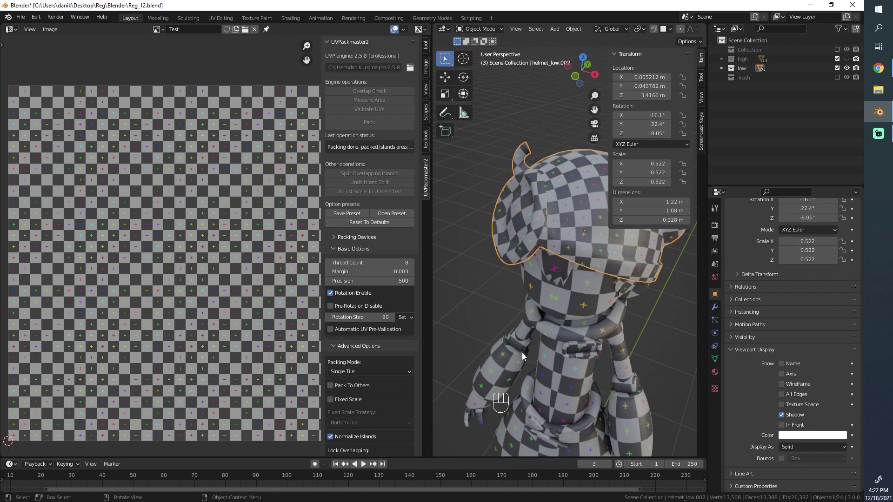
click(525, 355)
click(551, 230)
key(a)
drag(537, 279, 587, 245)
click(588, 245)
drag(589, 258, 574, 222)
key(a)
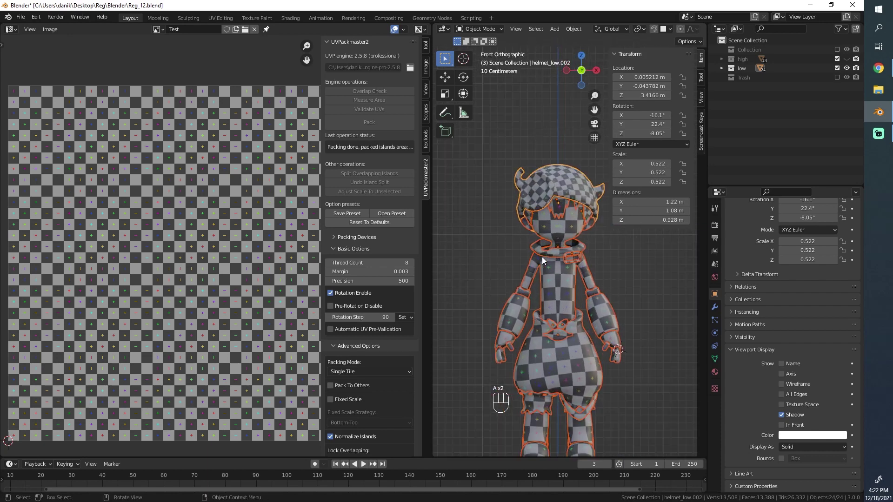
Apply the pieces' scale to 1.0 with Ctrl+A and re-enter Edit Mode with all UV islands selected
key(ctrl+a)
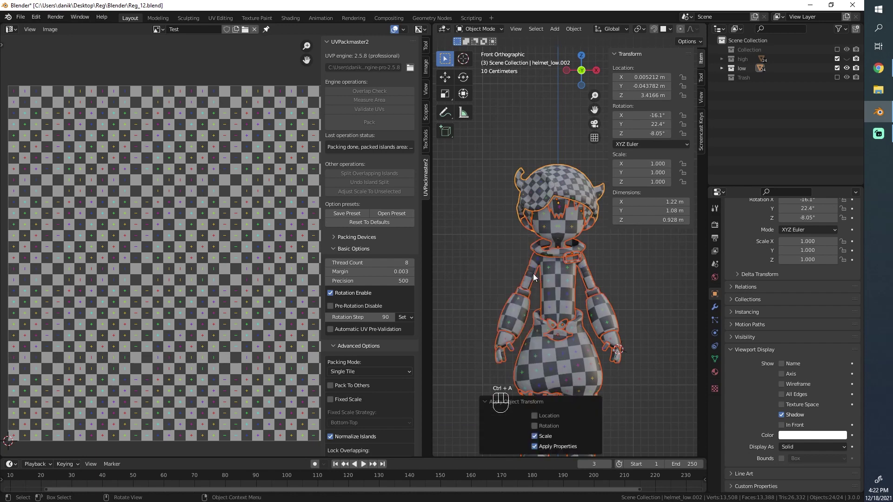
key(ctrl+a)
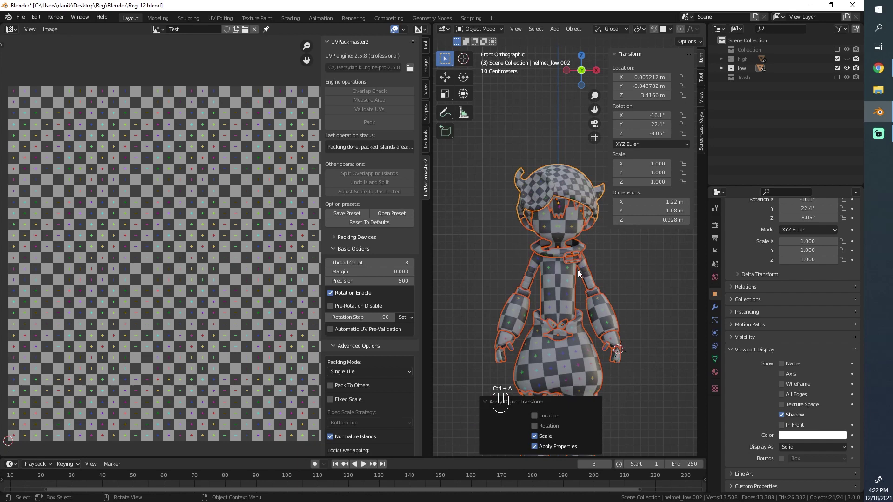
key(n)
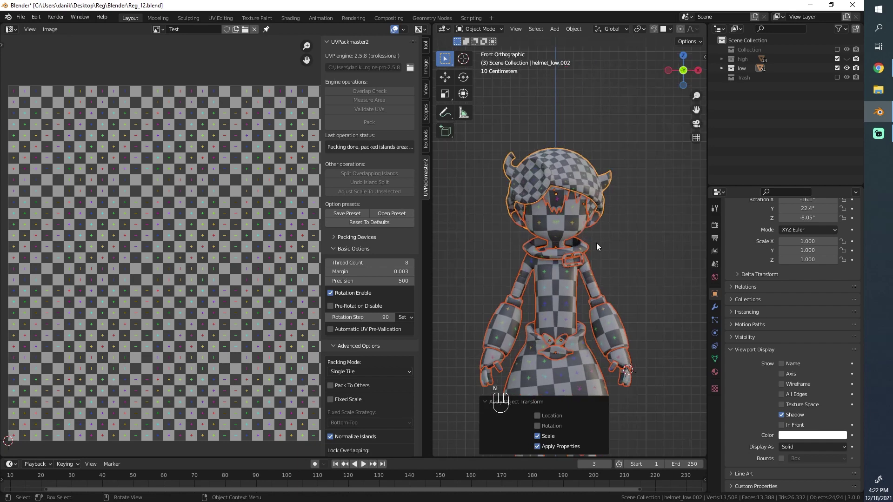
drag(582, 239, 590, 174)
middle_click(601, 200)
key(Tab)
key(a)
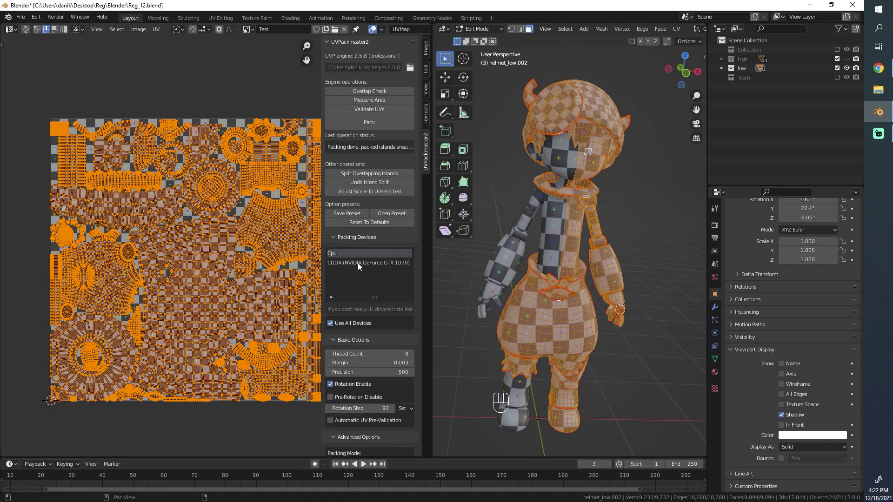
Switch packing to the CUDA GeForce GTX 1070, save the file and repack the UVs to an islands area of 0.776
click(360, 263)
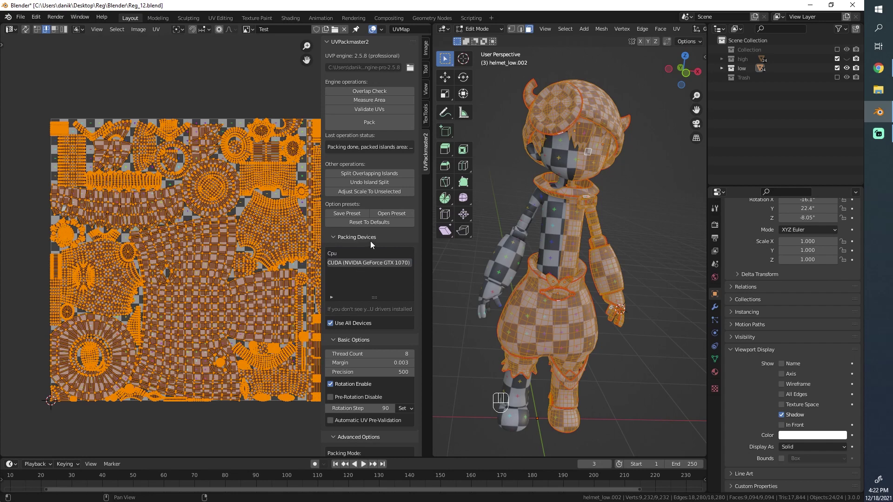
click(197, 215)
key(ctrl+s)
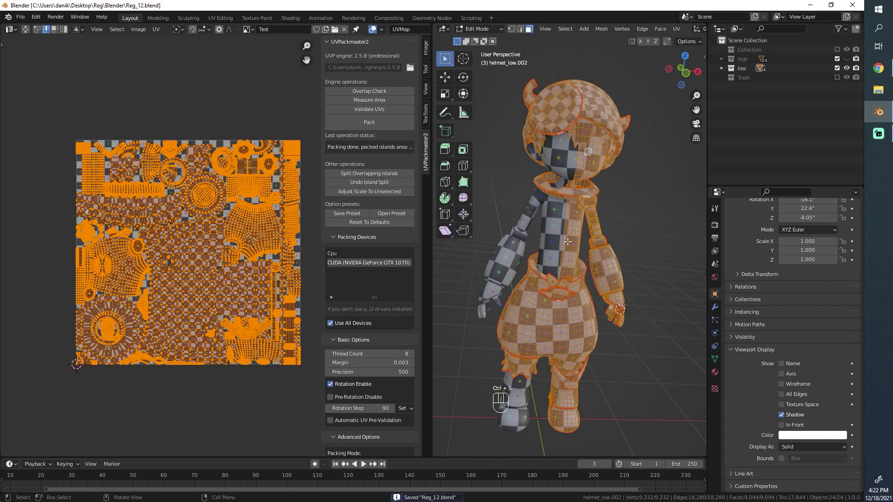
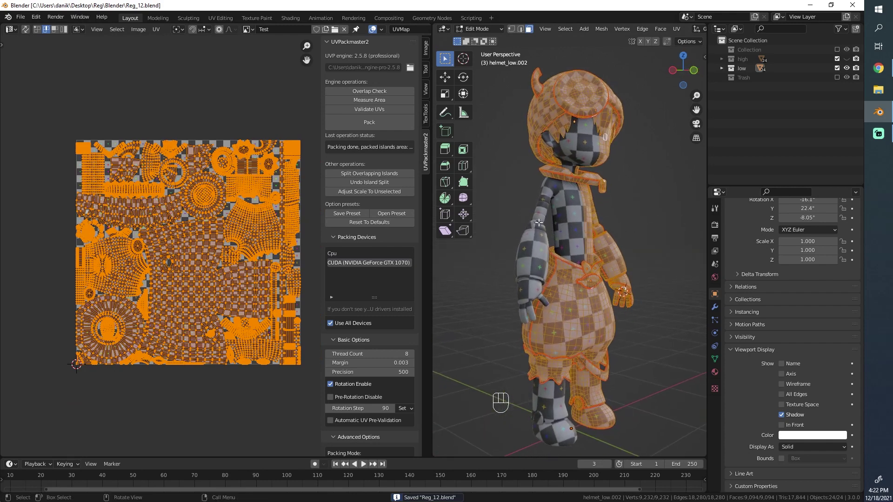
drag(373, 128, 243, 182)
drag(244, 182, 430, 320)
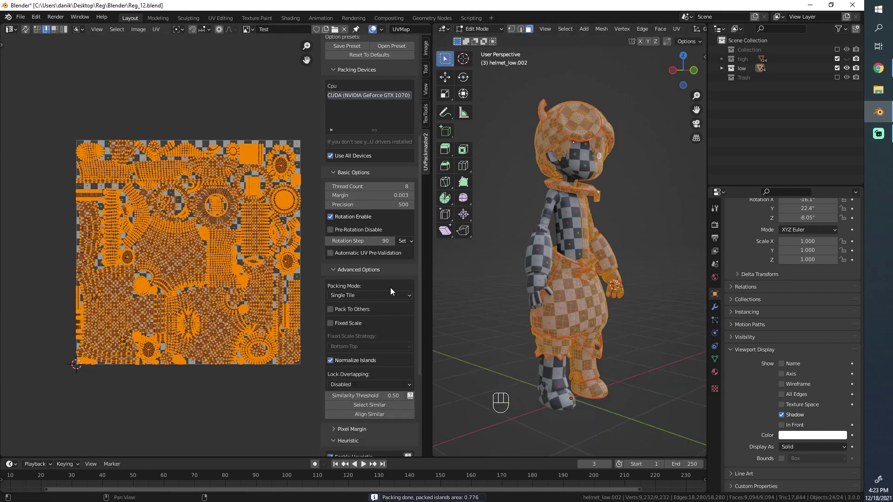
Repack to 0.772, run Measure Area for a 0.785 coverage reading and hide the N sidebar
click(361, 401)
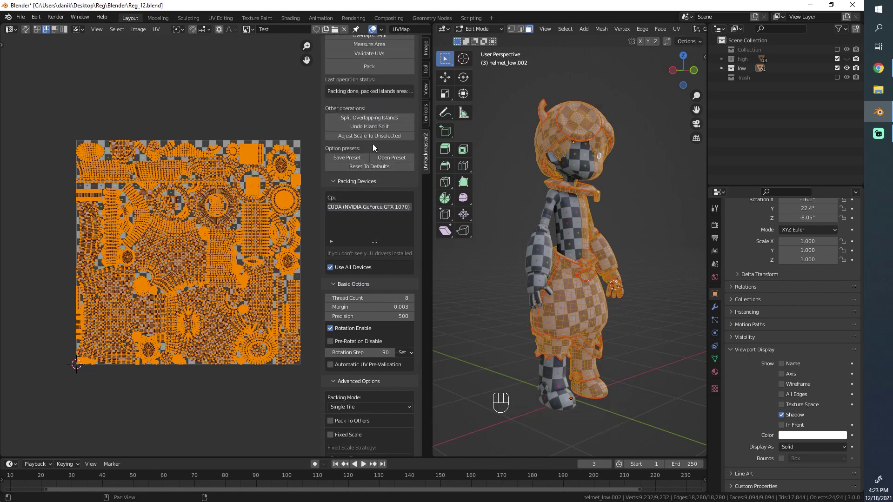
drag(380, 128, 371, 315)
key(ctrl+z)
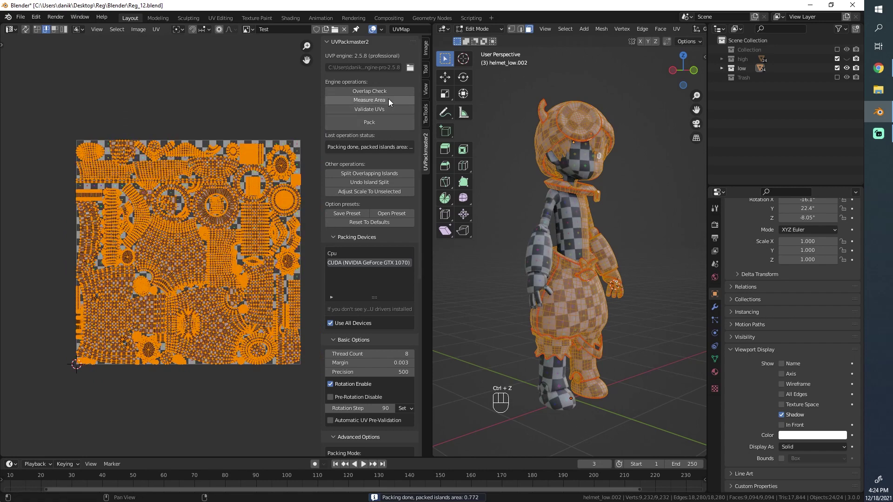
click(390, 101)
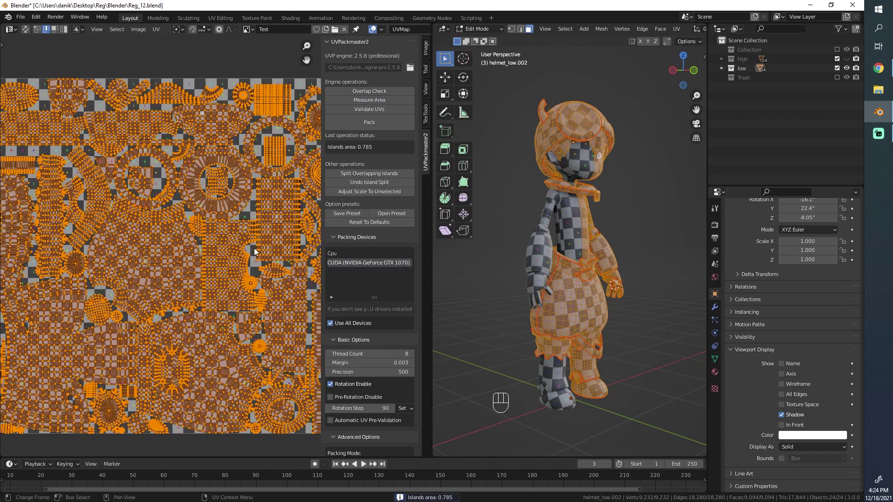
key(n)
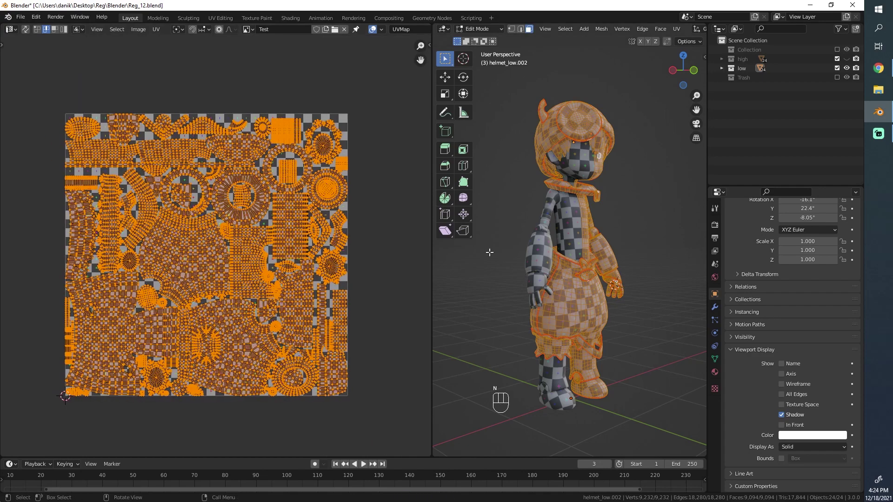
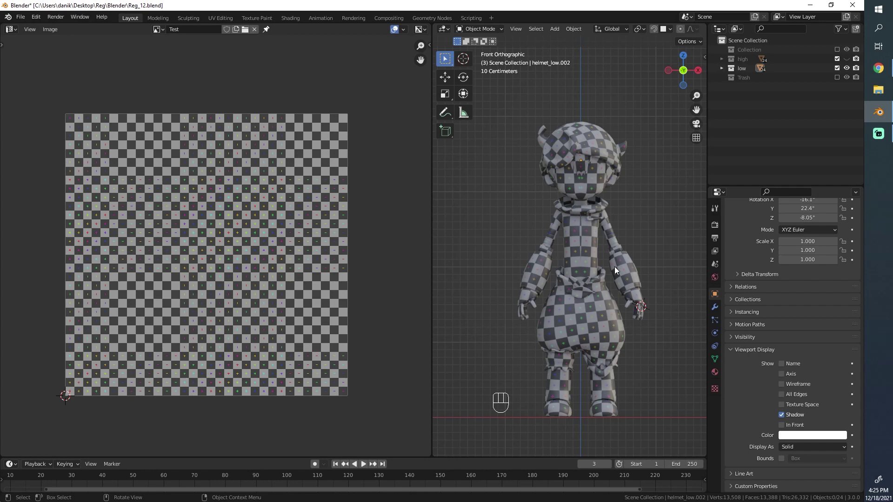
Tab in and out of upperBody_low from front view to inspect the checker and the densely packed UV tile
click(598, 246)
key(Tab)
key(a)
key(Tab)
key(a)
key(Tab)
key(a)
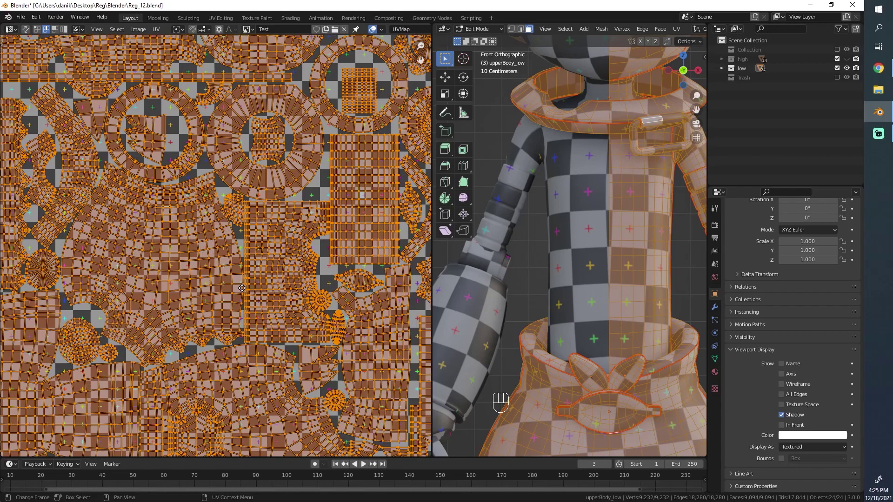
double_click(198, 340)
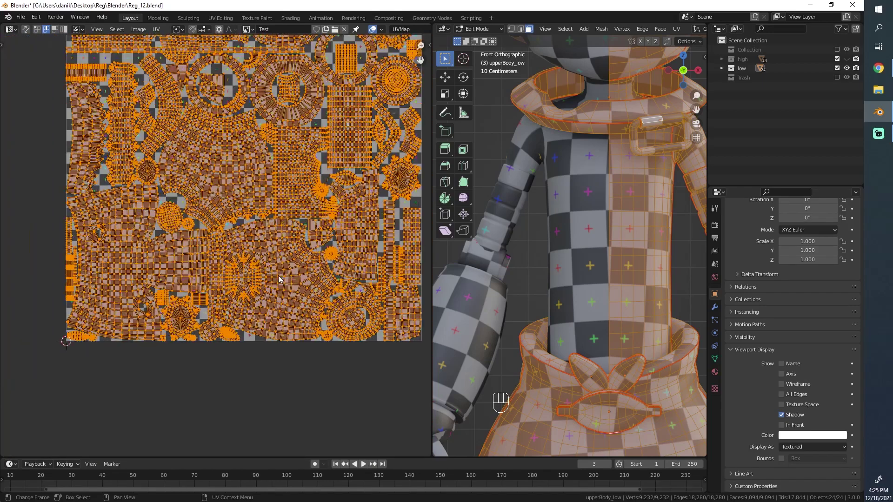
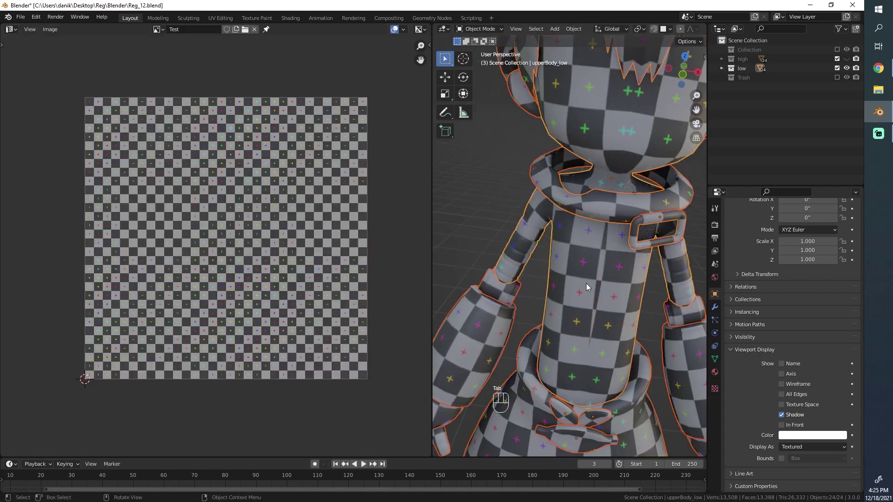
Frame the whole checker-textured character and drag the area borders to enlarge the scene view
key(alt+a)
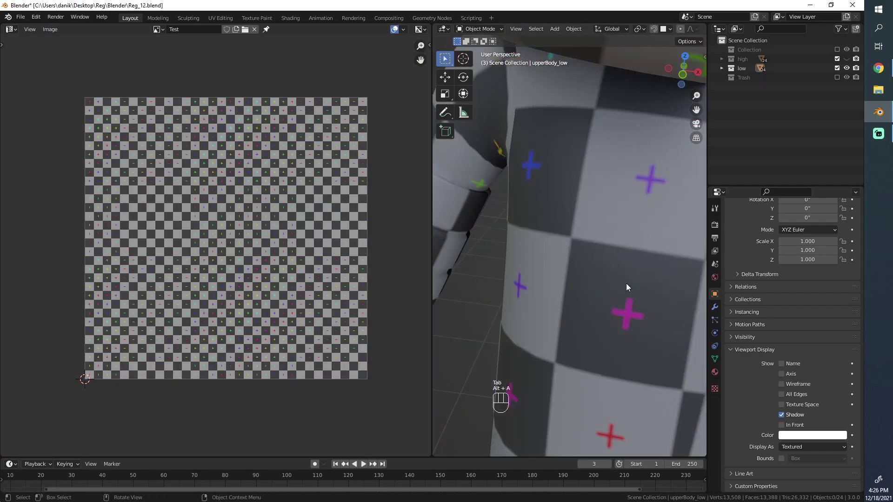
drag(622, 274, 603, 325)
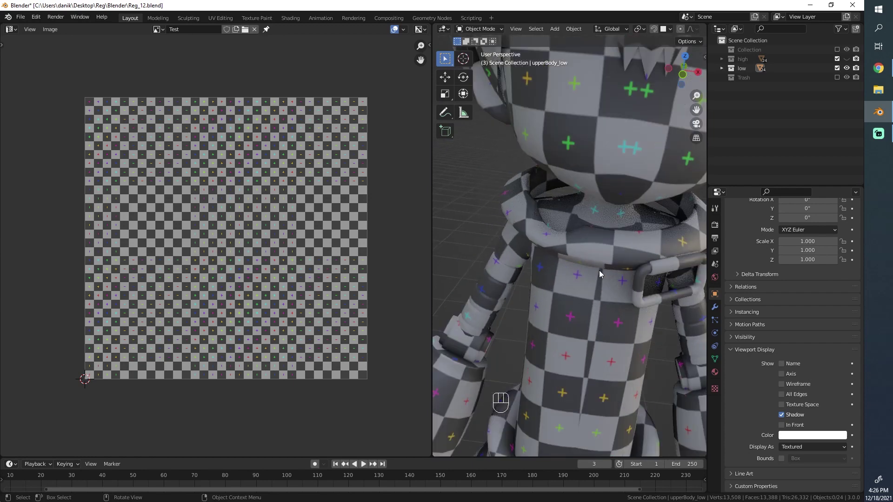
drag(596, 292, 568, 341)
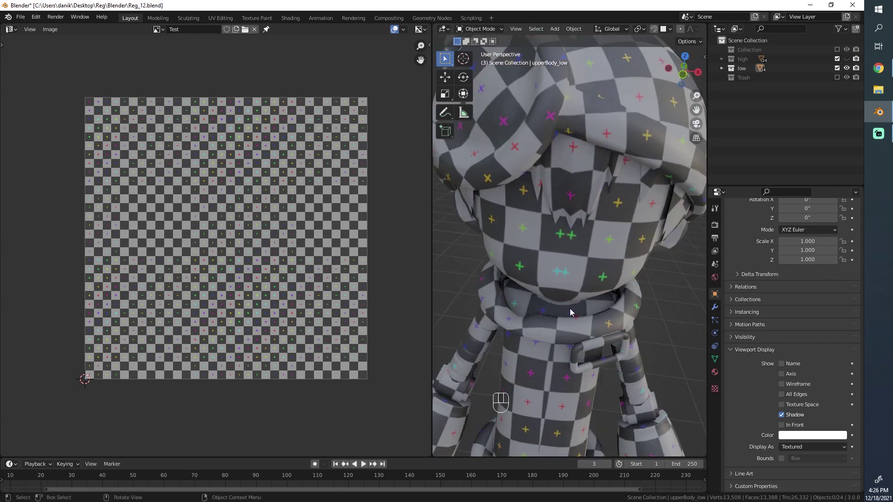
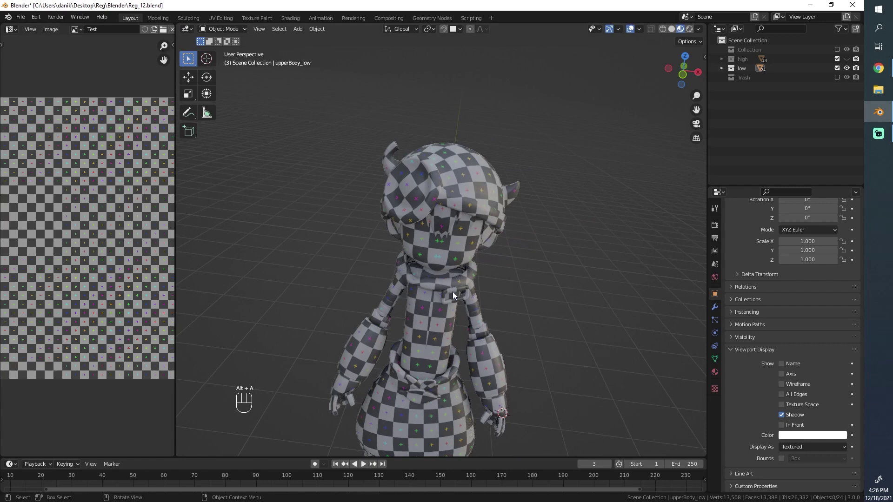
drag(456, 262, 473, 223)
click(355, 277)
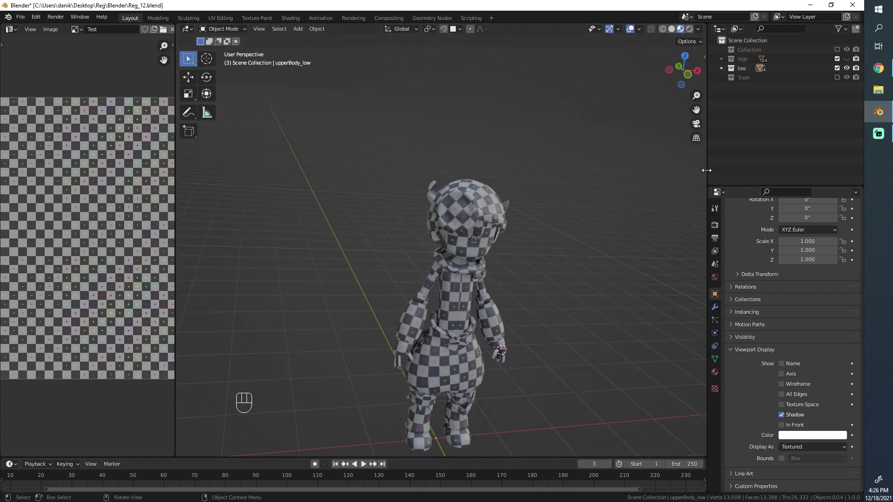
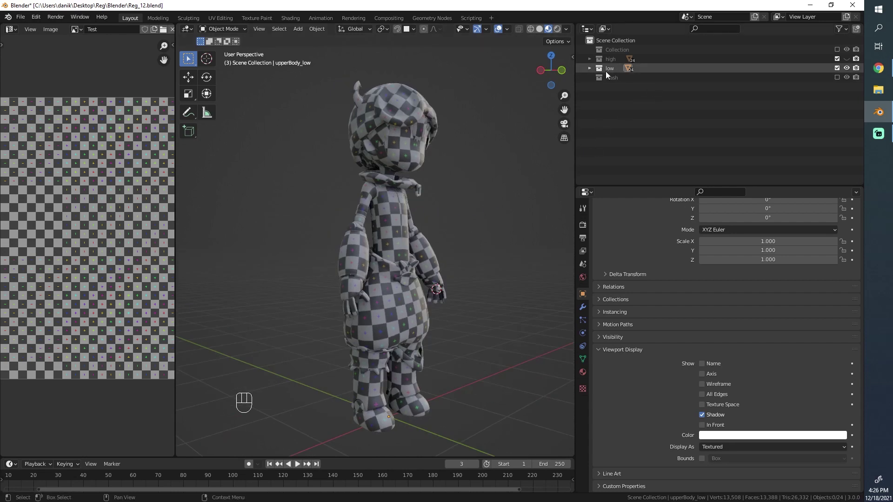
Expand and enable the high collection in the Outliner, then delete the cape_high object
click(593, 63)
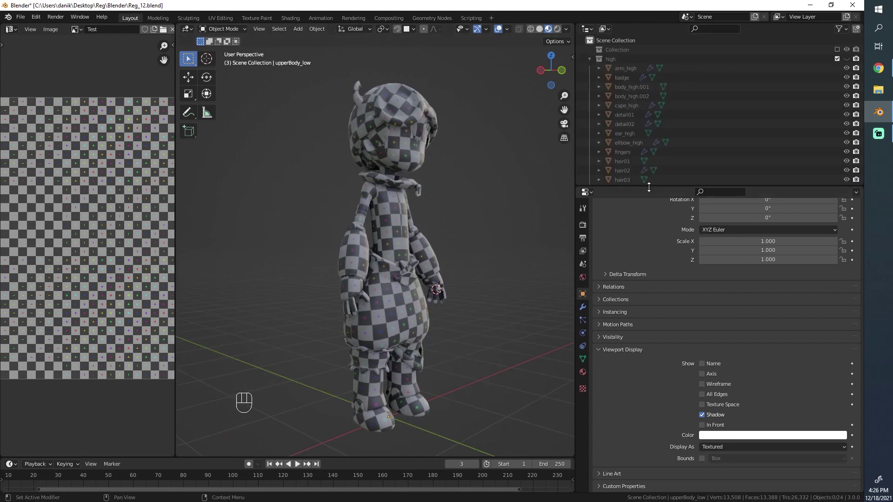
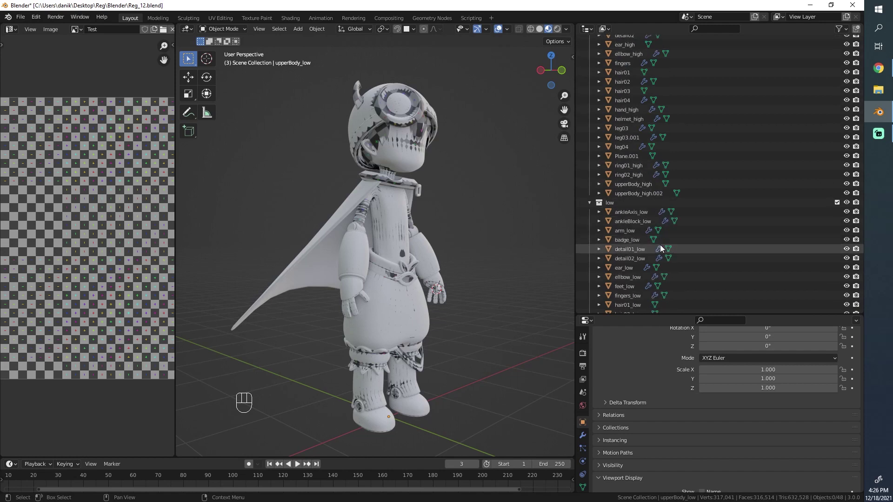
click(636, 73)
click(337, 247)
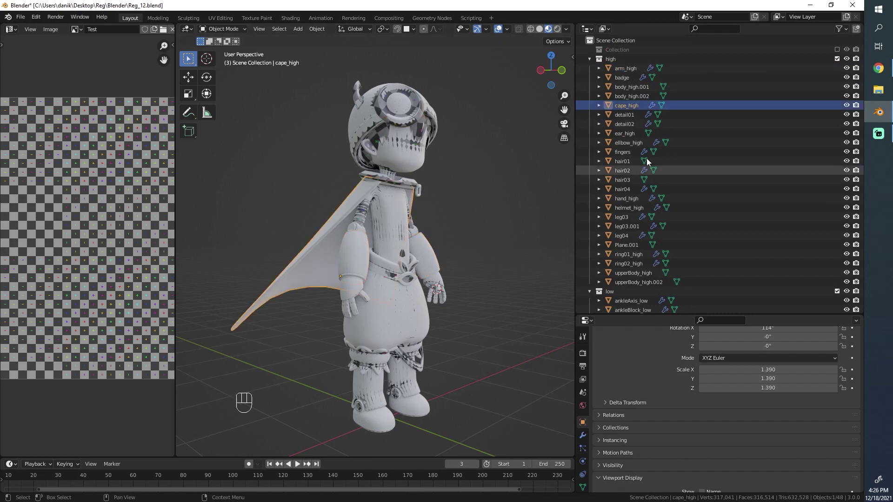
drag(633, 109, 621, 310)
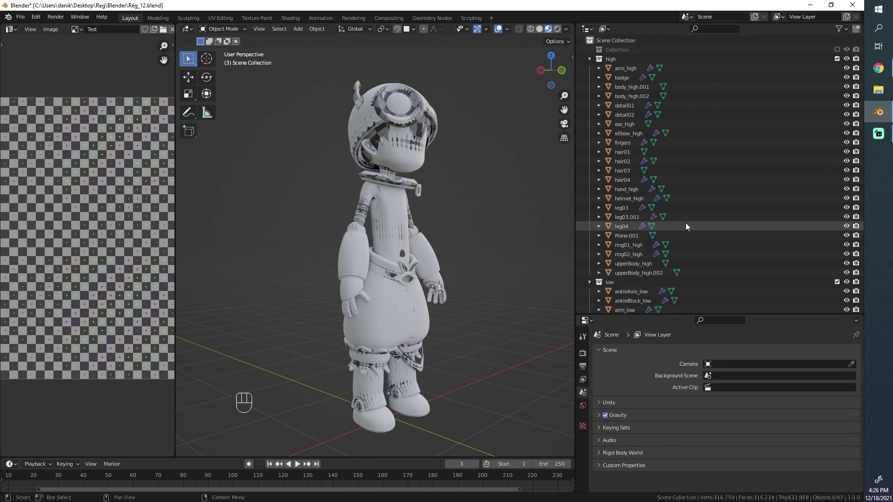
click(387, 333)
Zoom and orbit onto the character's hand and select the low-poly fingers
drag(385, 263, 428, 314)
middle_click(427, 298)
drag(445, 291, 407, 266)
click(444, 309)
click(585, 424)
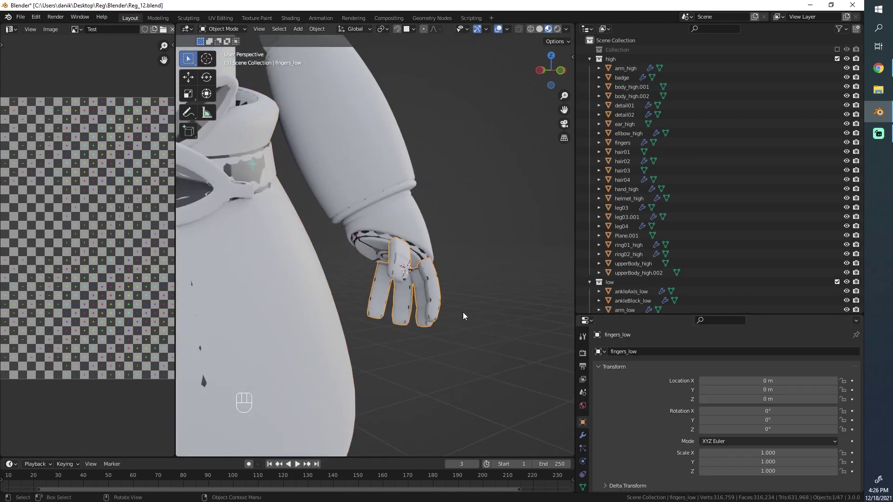
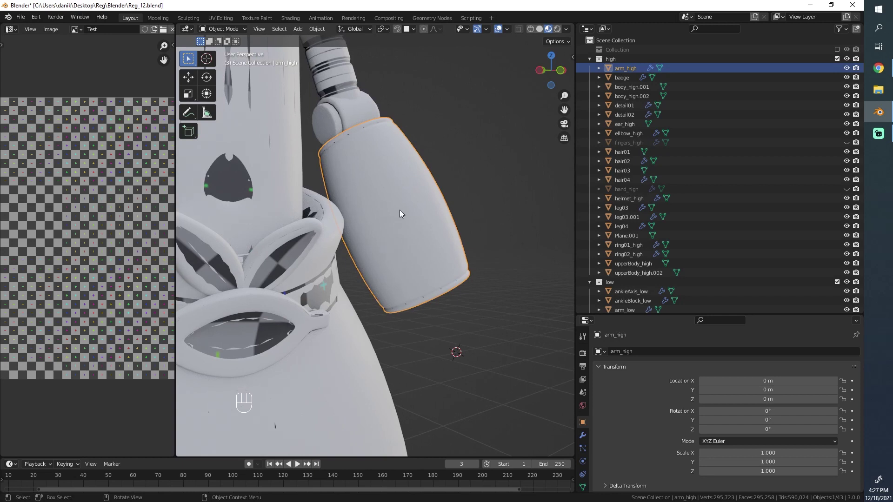
Hide the high-poly arm, elbow and upper body pieces, checking each low mesh underneath
key(h)
middle_click(401, 213)
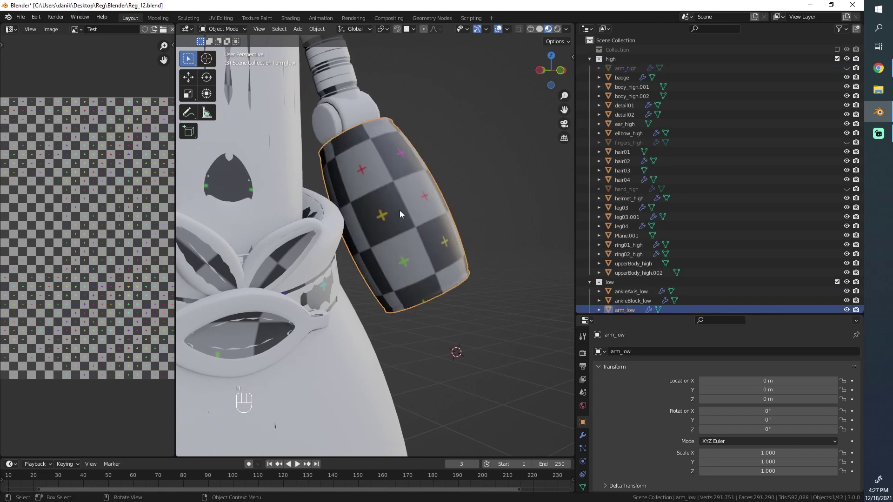
key(h)
click(344, 139)
drag(354, 165, 376, 220)
key(h)
click(390, 203)
key(h)
click(385, 169)
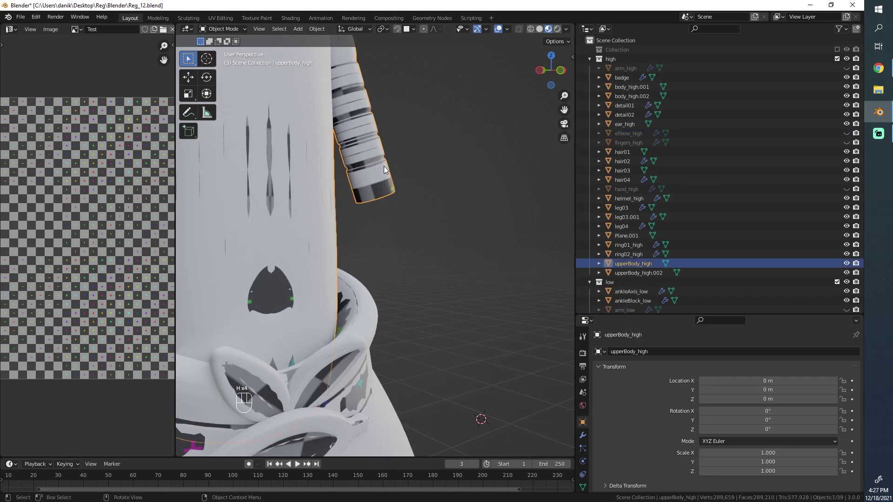
key(h)
click(385, 169)
key(h)
Hide the ring02_high and ring01_high waist rings and check their ring_low partners
drag(394, 246, 400, 269)
middle_click(400, 307)
middle_click(386, 248)
click(367, 251)
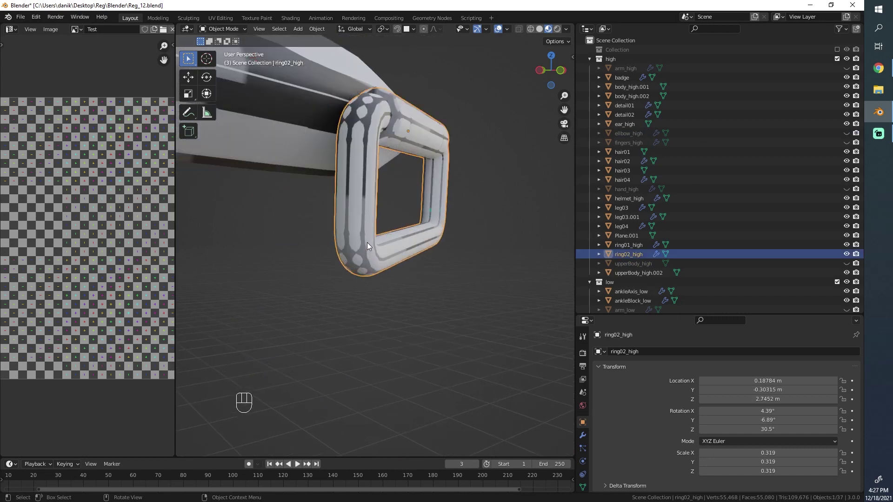
key(h)
click(368, 244)
key(h)
click(357, 160)
key(h)
click(359, 161)
key(h)
middle_click(369, 256)
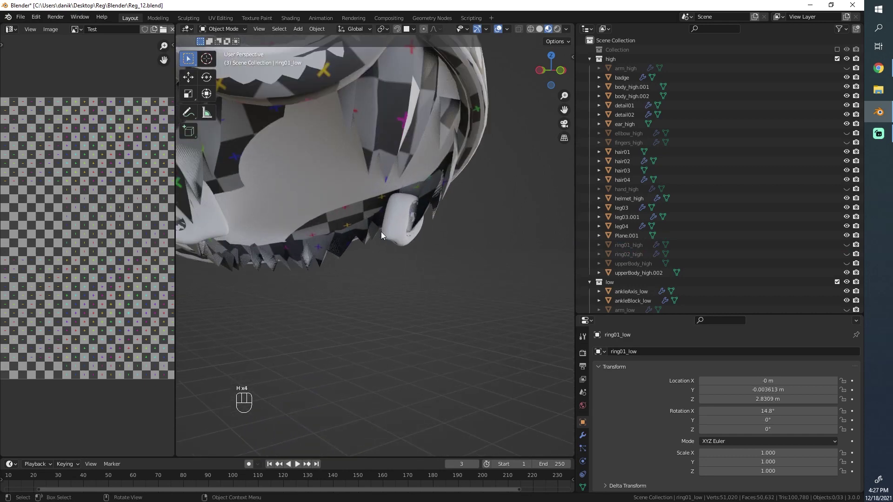
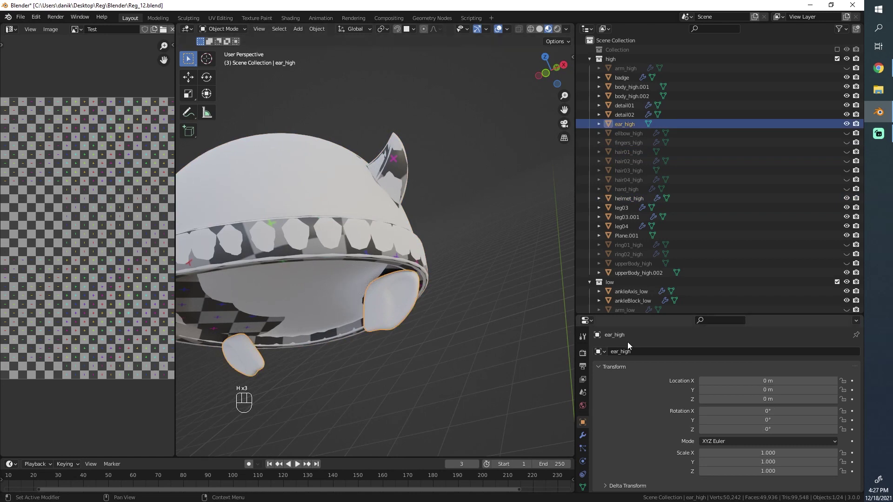
Hide the high-poly ear, check the low helmet piece, and cancel moving the low-poly legs
key(h)
click(349, 257)
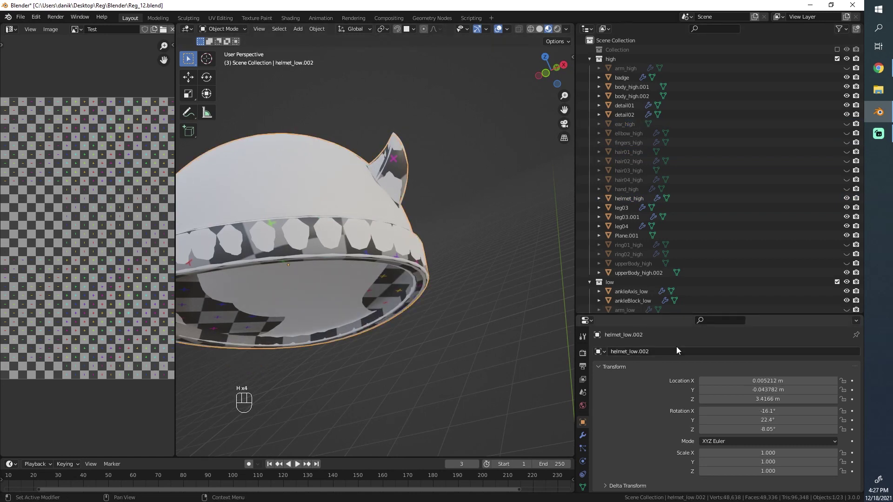
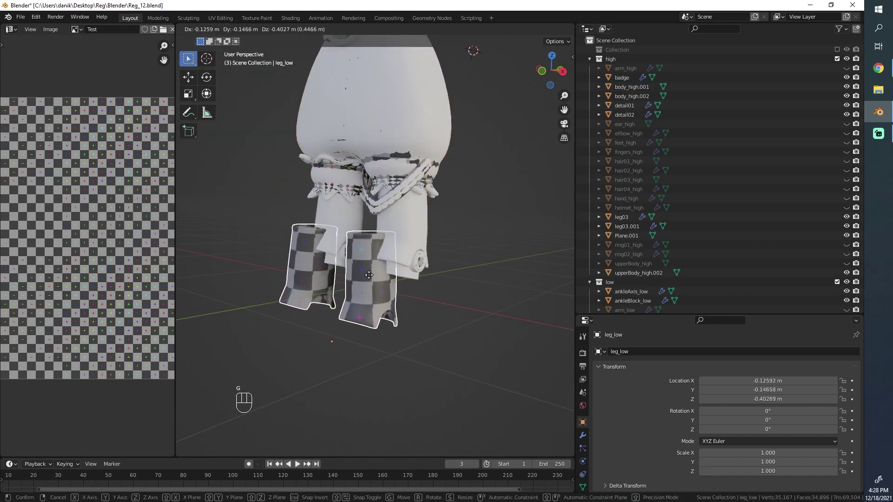
key(g)
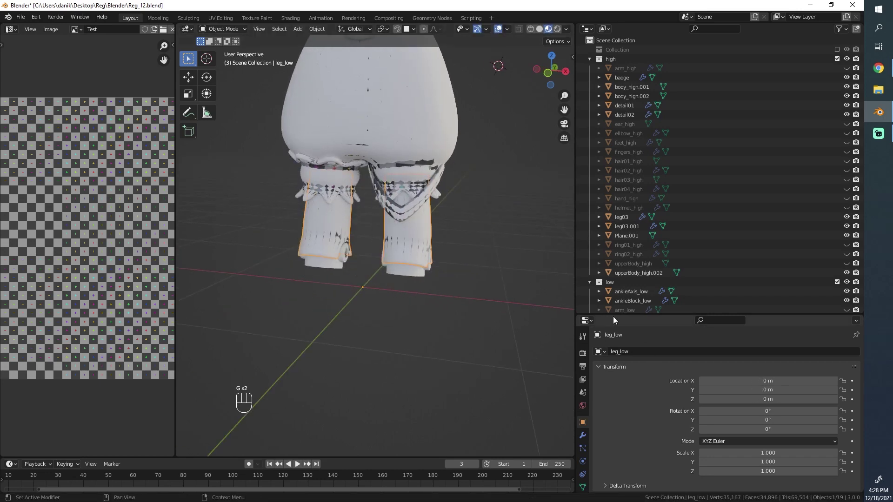
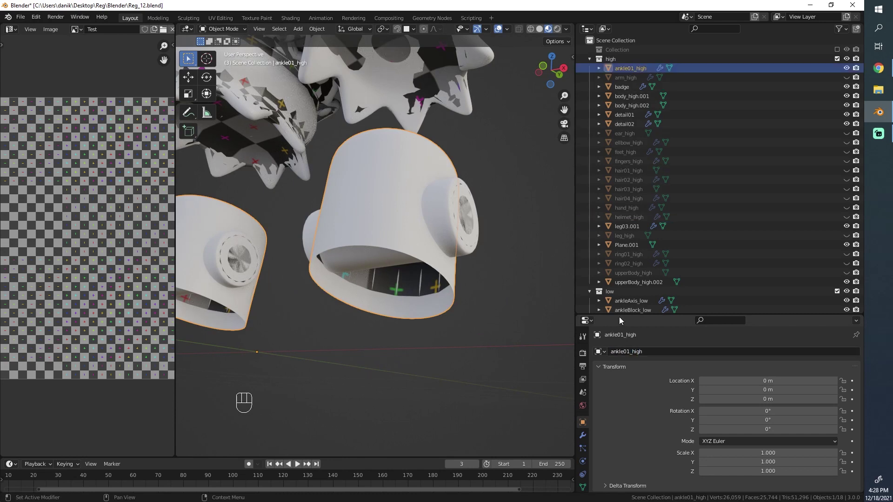
Hide the ankle01 and ankle02 high pieces and check the ankle_low pieces and axis beneath
key(ctrl+c)
key(h)
middle_click(400, 224)
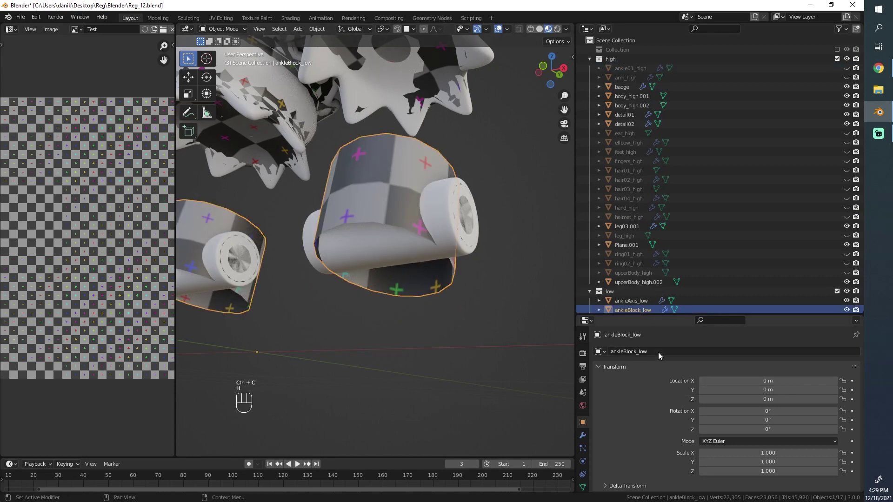
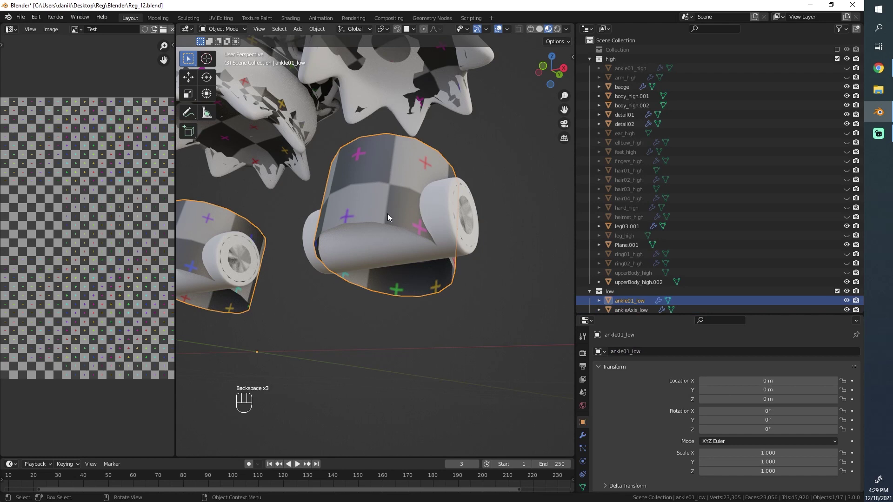
key(h)
click(406, 225)
drag(654, 356, 671, 364)
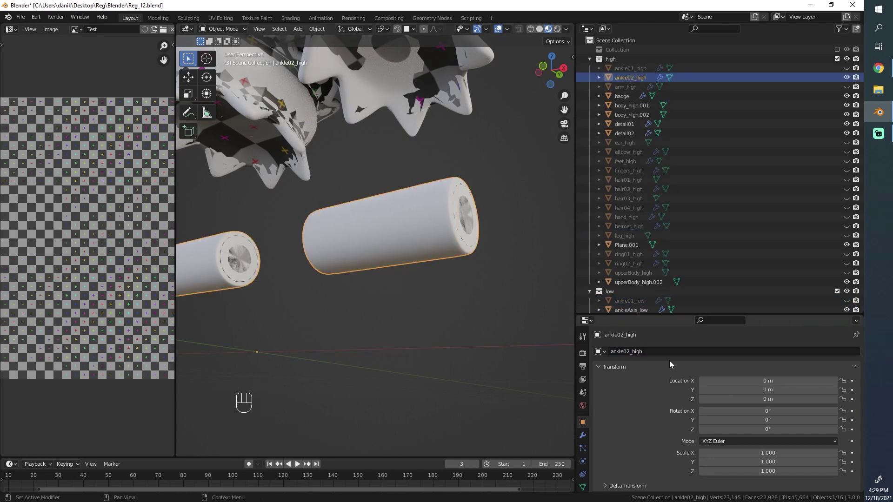
key(h)
click(405, 194)
click(458, 203)
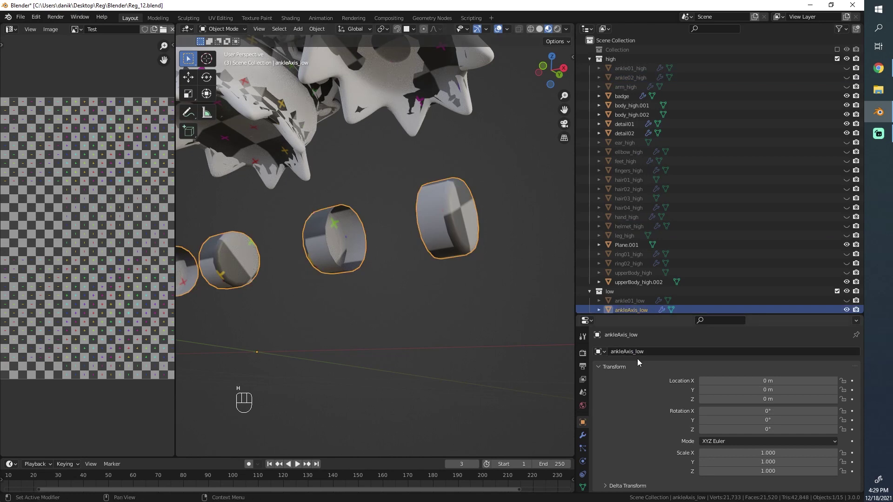
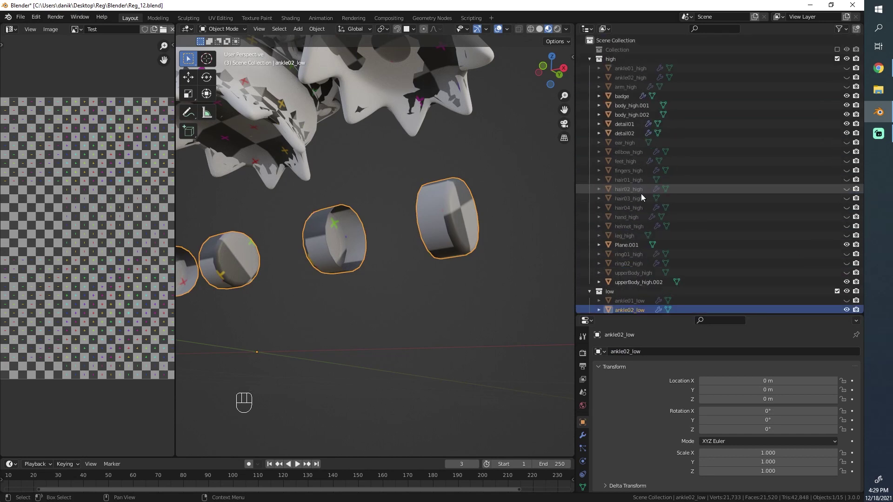
click(438, 230)
key(h)
Select the Plane.001 belt piece at the hips, copy its name and hide it
drag(395, 188, 404, 241)
drag(382, 201, 395, 271)
click(382, 295)
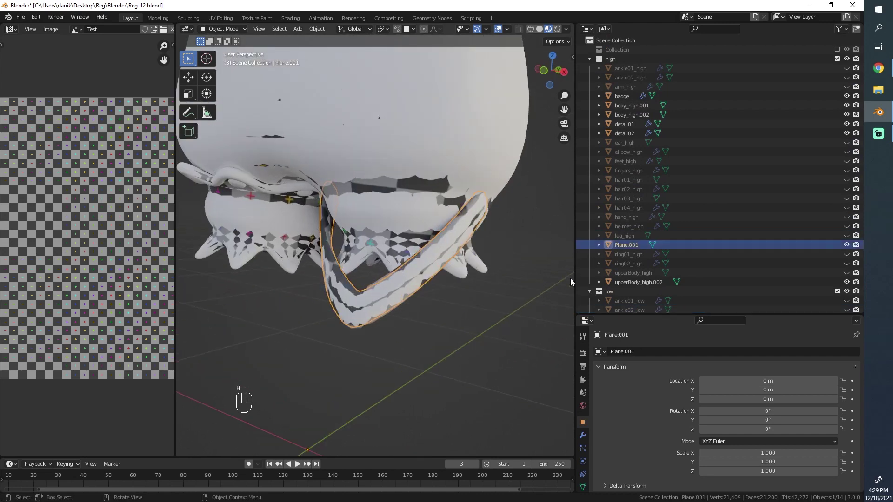
click(616, 355)
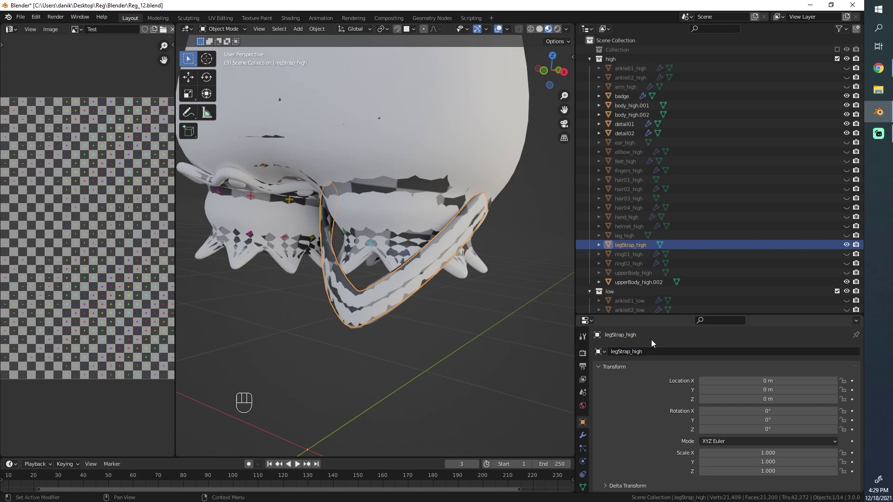
key(ctrl+c)
key(h)
Rename the simpler leg strap copy to legStrap_low using the pasted name
click(410, 277)
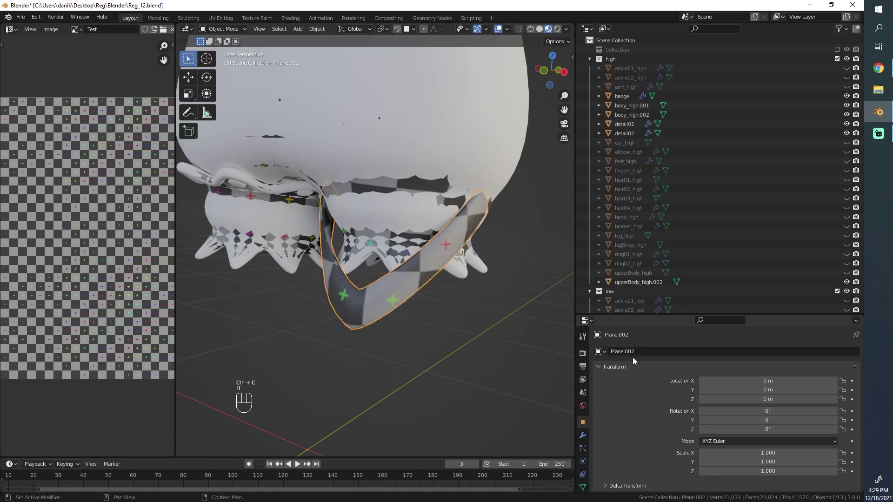
key(ctrl+v)
drag(657, 357, 655, 245)
key(BackSpace)
key(BackSpace)
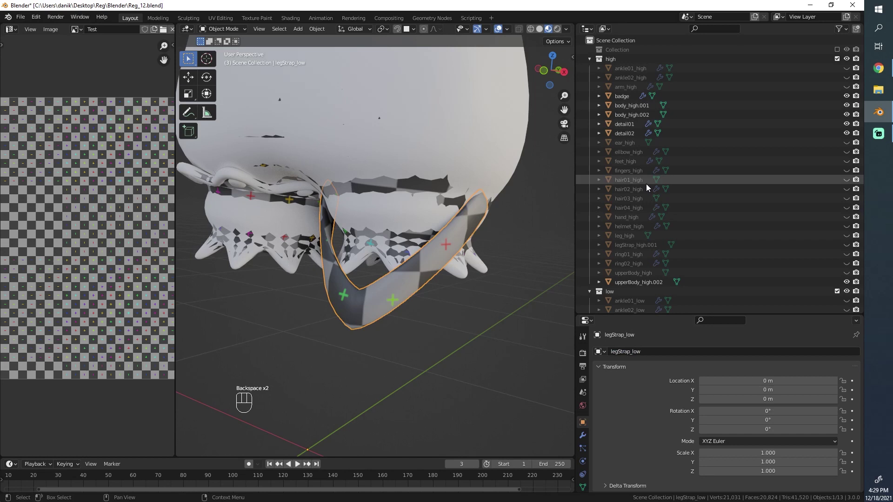
Rename the high strap legStrap_high, hide it, and file legStrap_low in the low collection
click(637, 250)
drag(657, 352, 655, 299)
key(BackSpace)
key(BackSpace)
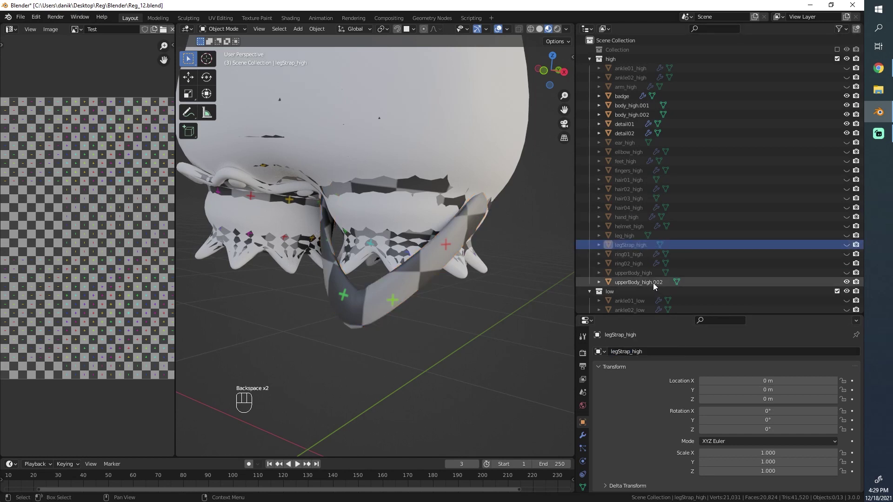
click(655, 284)
key(g)
click(392, 265)
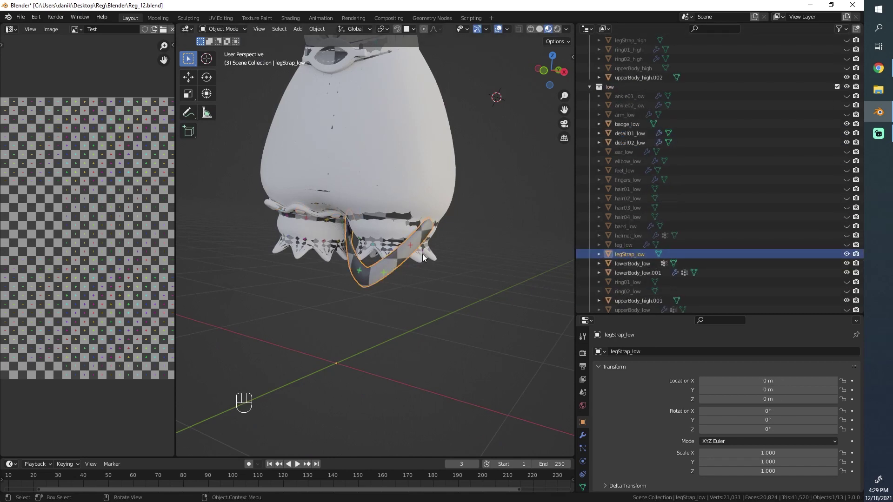
Move the high-poly pants aside to compare, put them back and rename them lowerBody_high
key(h)
drag(353, 268, 396, 247)
click(429, 151)
middle_click(387, 211)
key(g)
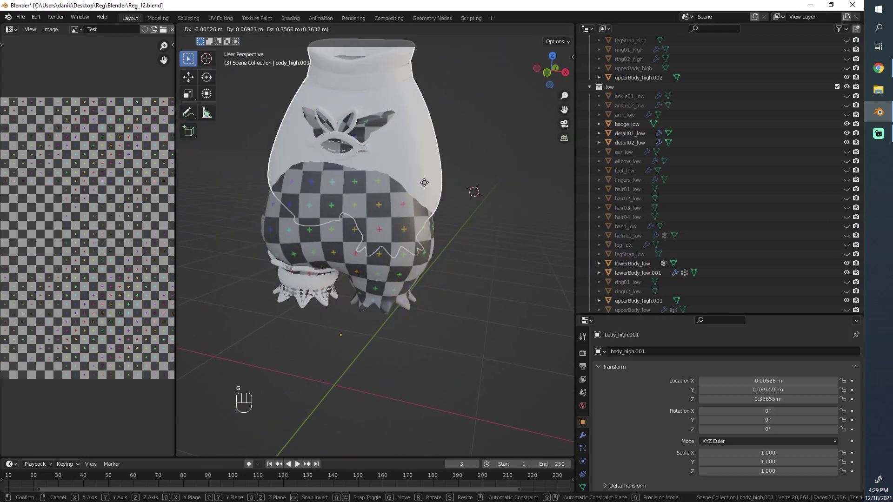
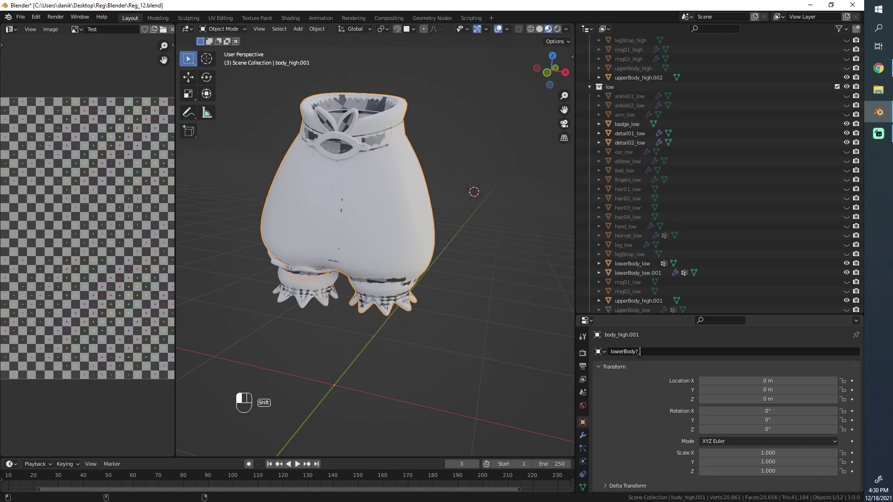
key(shift+BackSpace)
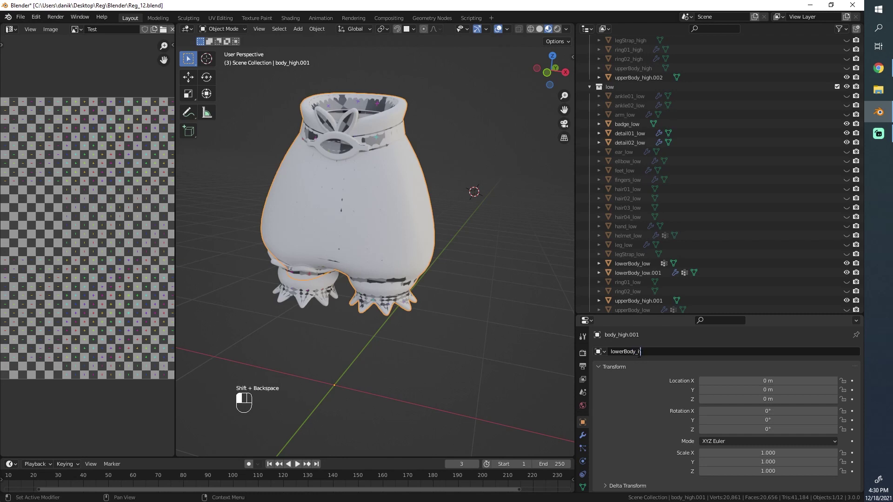
key(g)
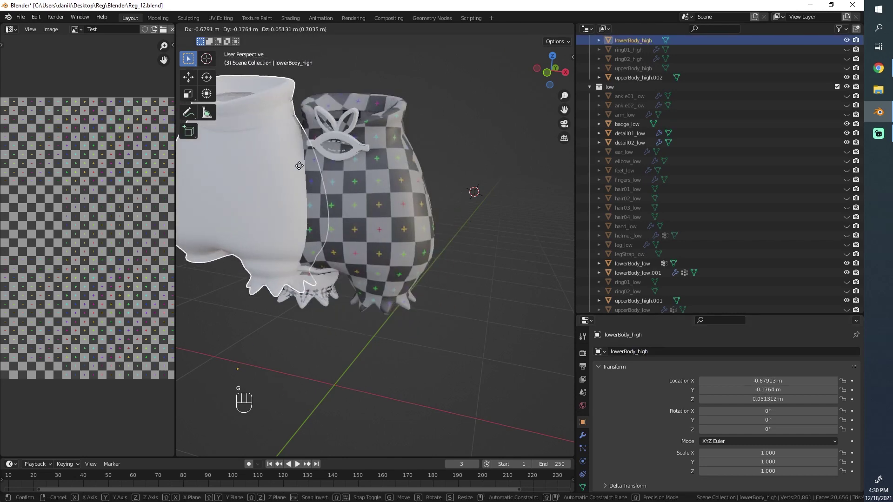
key(ctrl+c)
key(h)
View the low badge piece on its own and select badge_low
click(394, 206)
drag(662, 353, 640, 343)
key(h)
drag(324, 191, 352, 288)
click(360, 257)
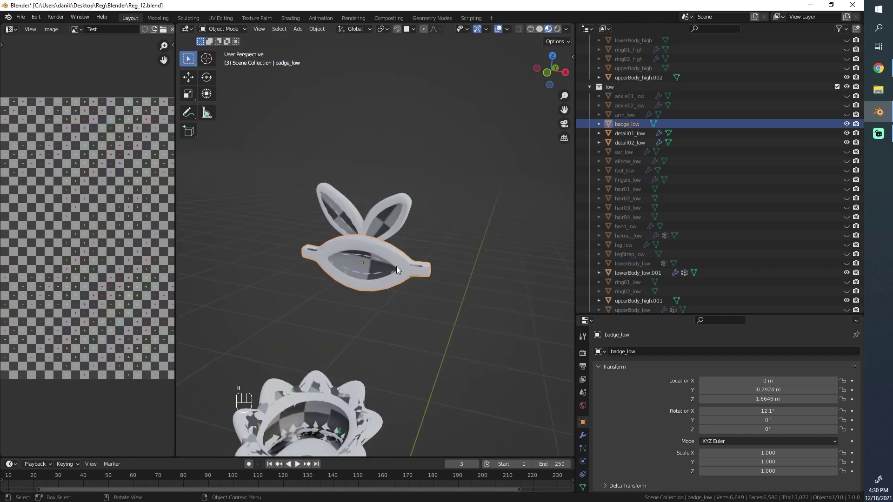
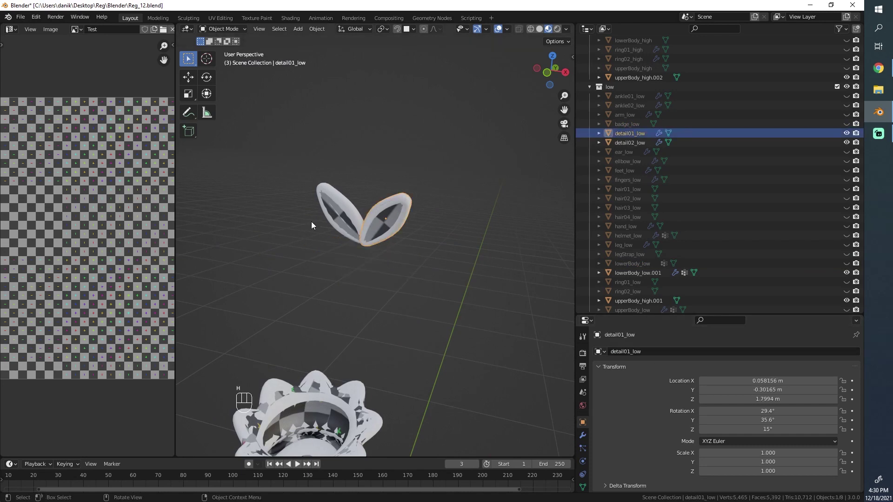
Inspect detail01_low and detail02_low leaf pieces, hiding the badge and detail02 versions
click(325, 220)
click(336, 218)
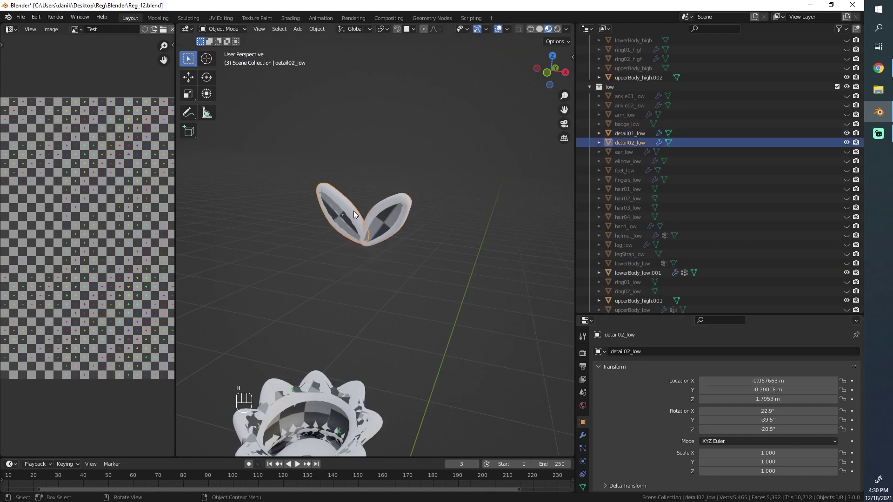
key(h)
click(356, 222)
drag(683, 353, 683, 352)
key(h)
click(395, 210)
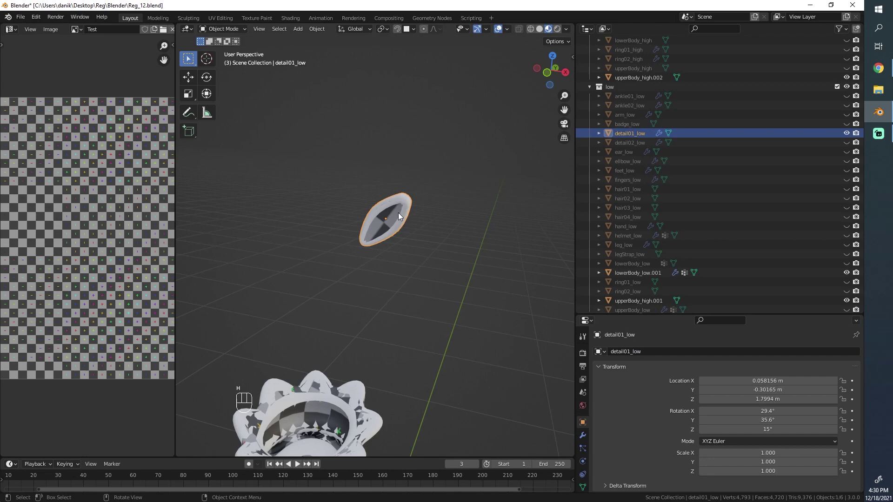
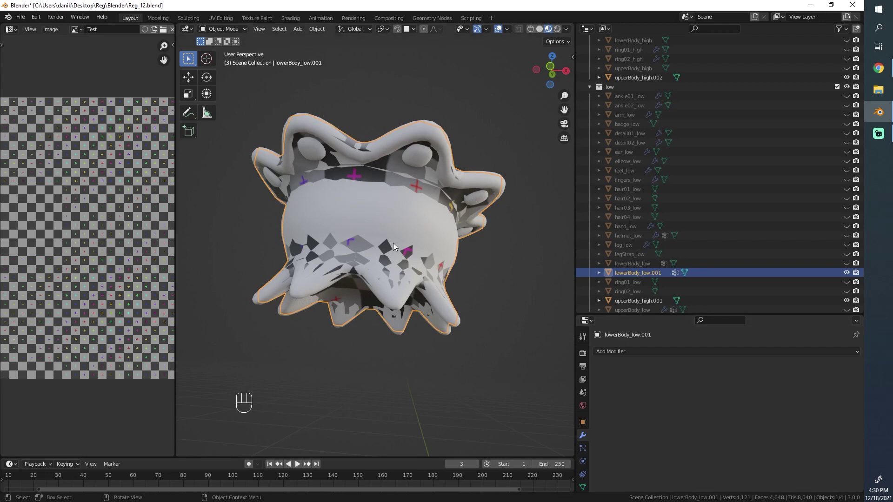
Separate the frill trim as detail03, move it aside, hide it and select the low lower-body remainder
drag(384, 218, 320, 159)
click(325, 179)
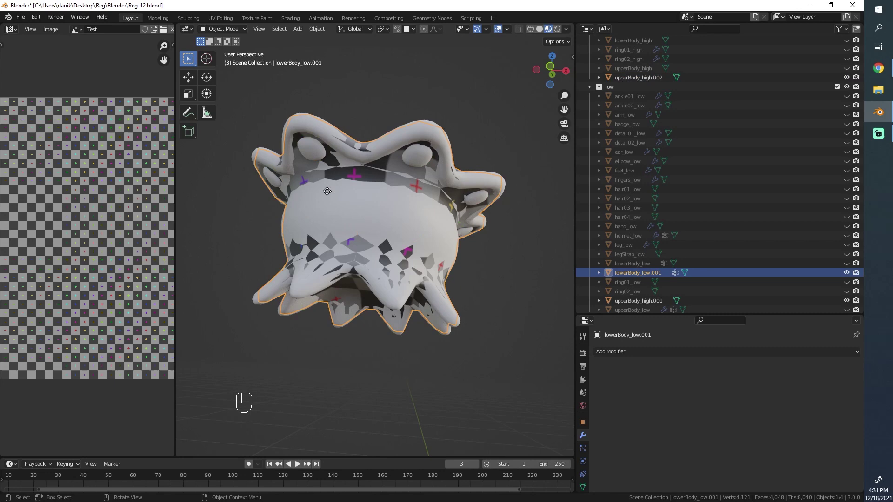
key(g)
click(312, 149)
click(339, 139)
key(g)
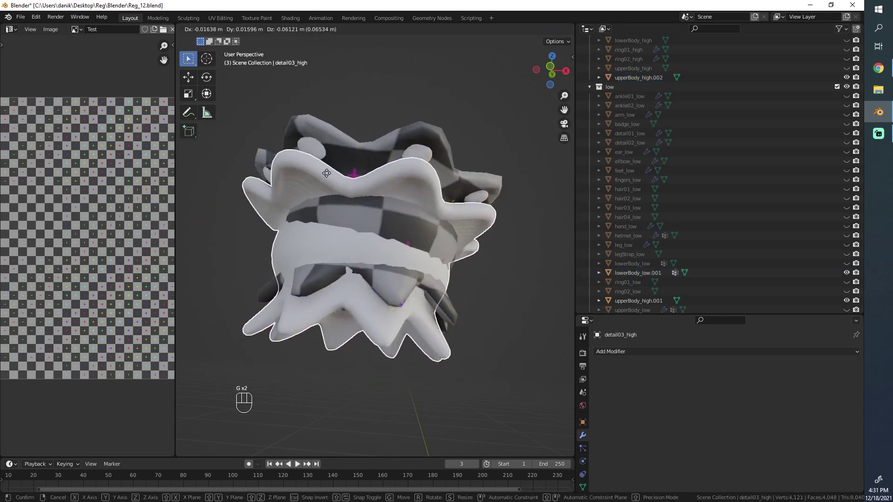
key(h)
click(348, 153)
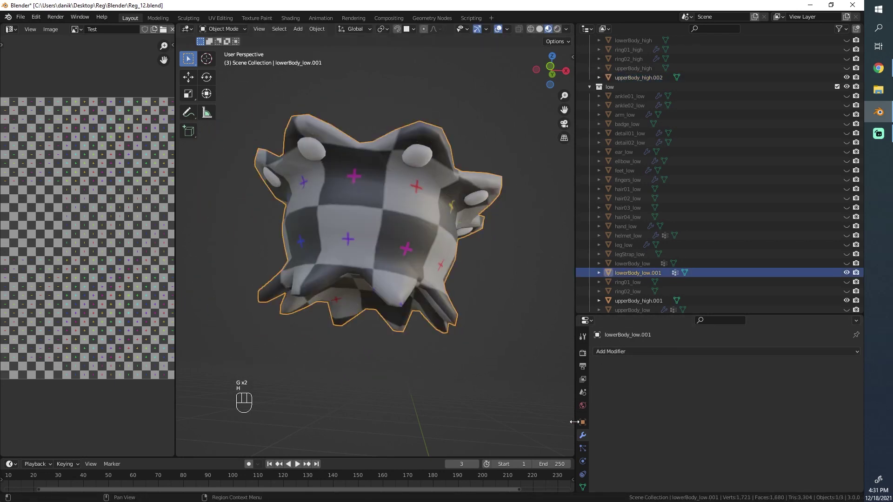
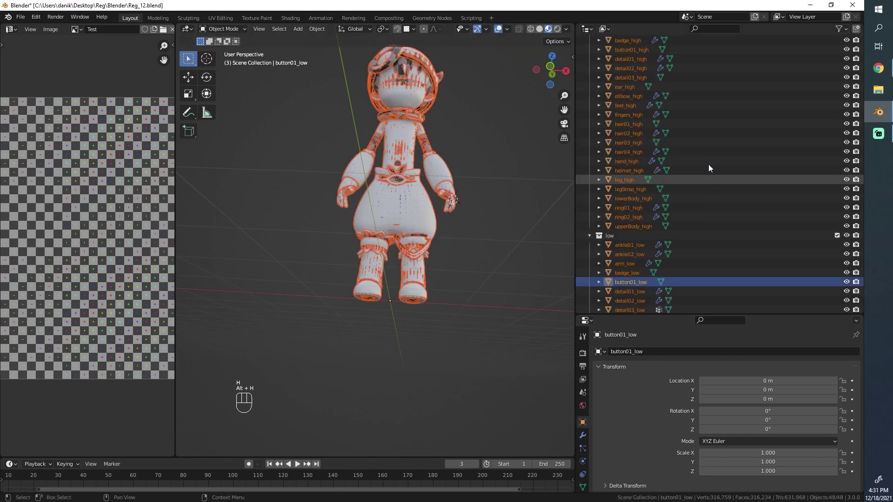
Select every object in the high collection from ankle01_high down and unhide them all
click(642, 66)
click(638, 73)
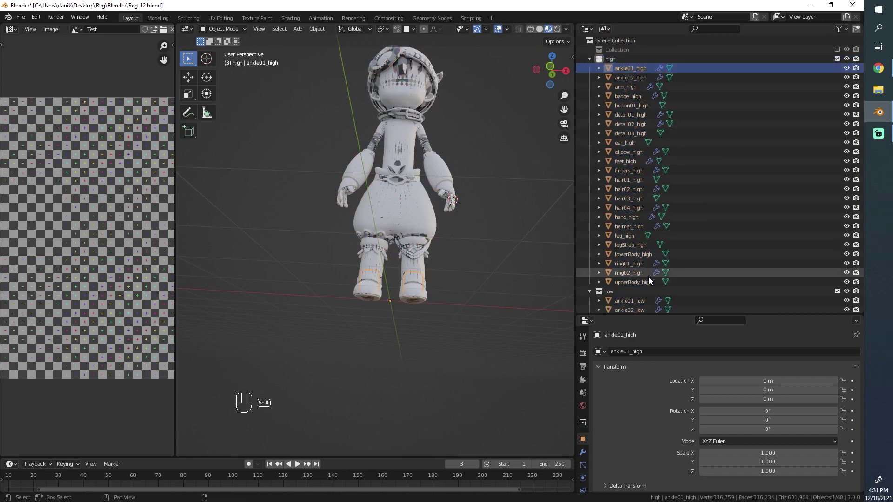
click(646, 289)
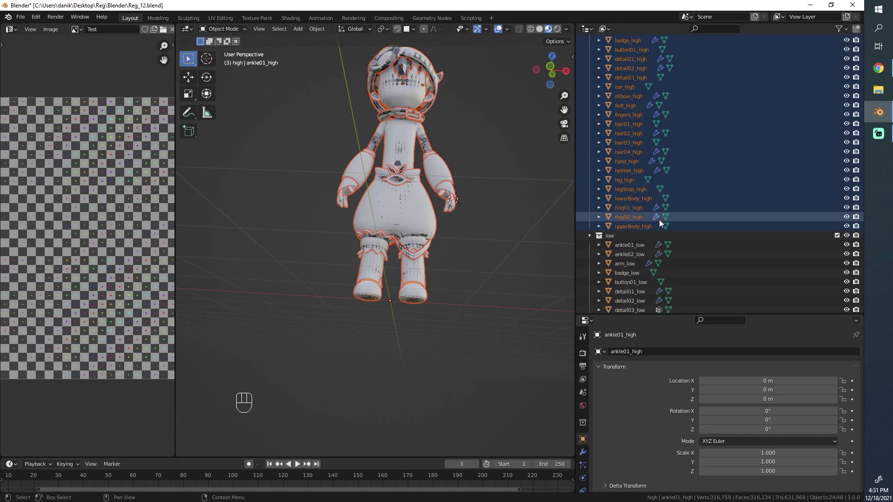
click(642, 298)
key(alt+a)
Orbit around the character to inspect the matched high and low pieces from all sides
drag(373, 201, 398, 260)
drag(321, 262, 325, 349)
drag(376, 361, 370, 322)
middle_click(339, 272)
drag(438, 217, 267, 205)
middle_click(315, 229)
drag(241, 270, 366, 225)
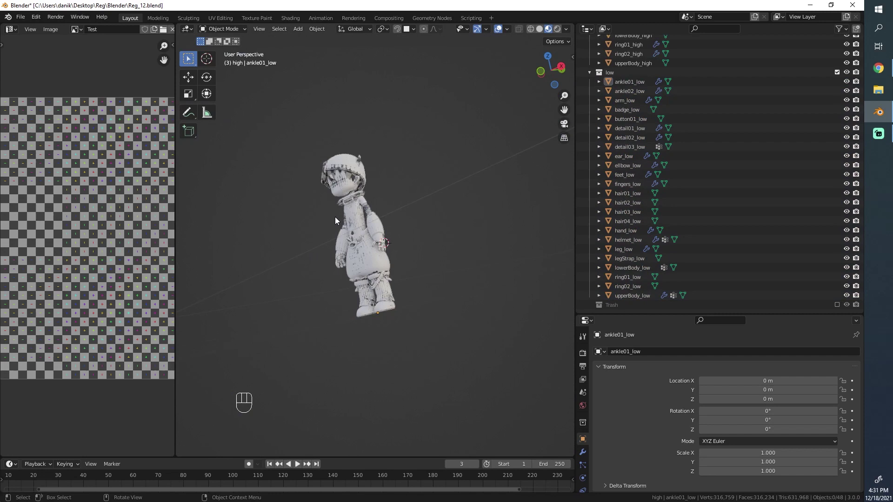
drag(360, 209, 481, 225)
middle_click(467, 266)
drag(416, 292, 479, 298)
drag(316, 243, 344, 234)
drag(415, 249, 380, 263)
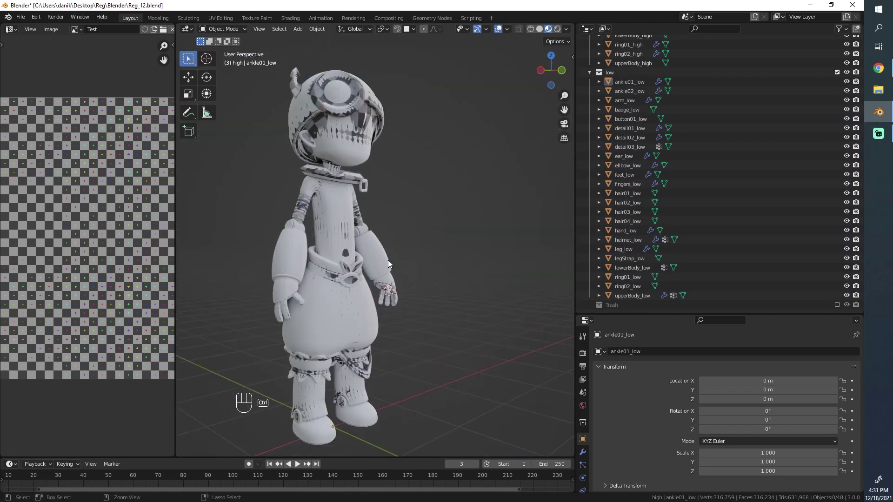
Save the Blender file and select ankle01_low, the first low-poly object
key(ctrl+s)
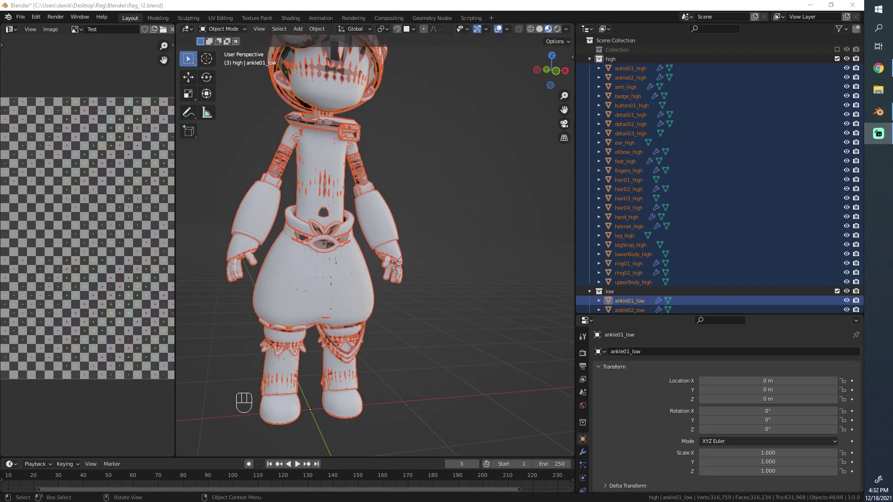
middle_click(365, 245)
key(alt+a)
drag(329, 219, 377, 245)
click(384, 232)
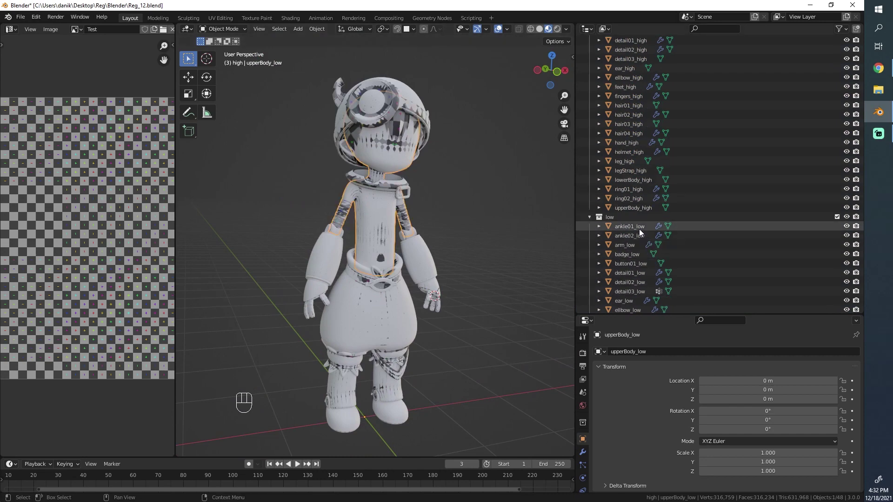